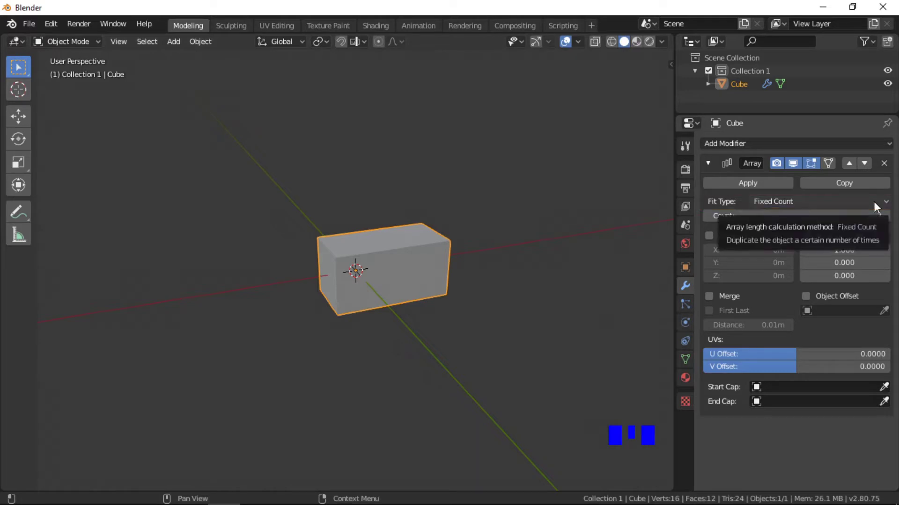
# - Switch the viewport to top view (numpad 7) over the two-cube array
pyautogui.click(876, 206)
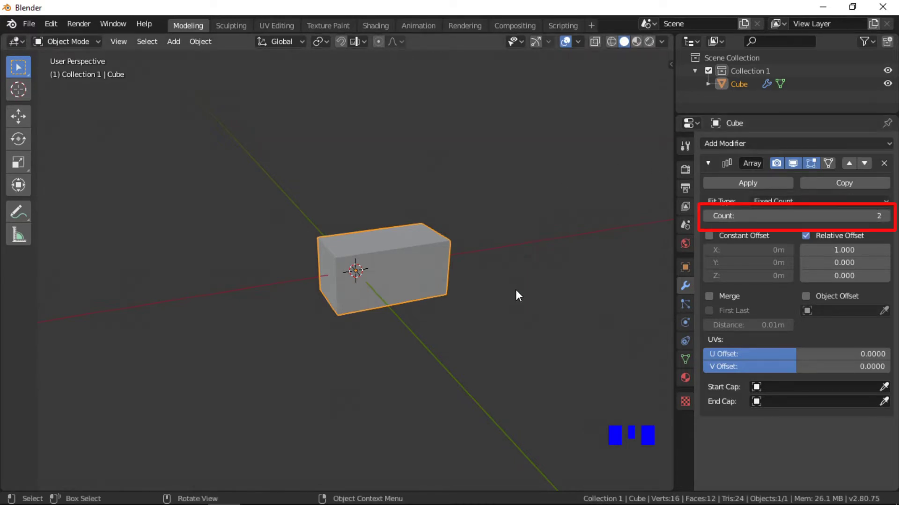
pyautogui.press('KP_7')
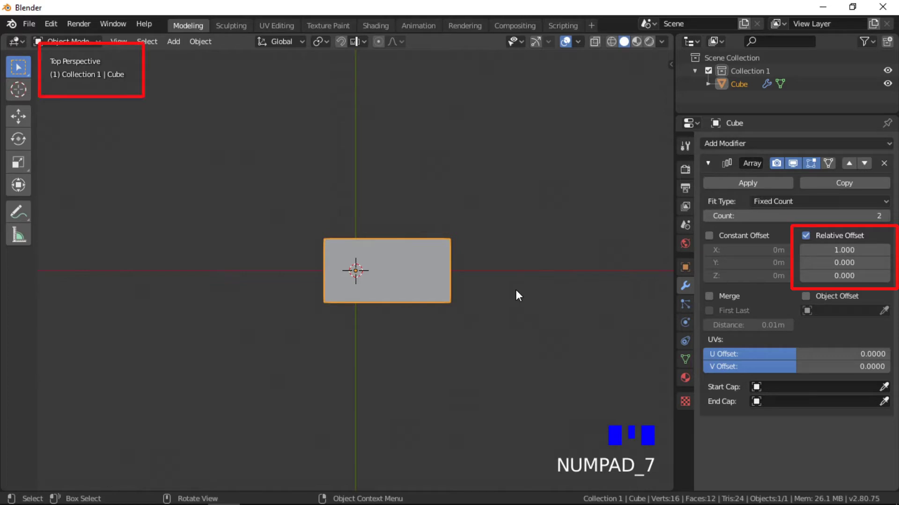
# - Toggle the top view to orthographic projection (numpad 5)
pyautogui.press('KP_5')
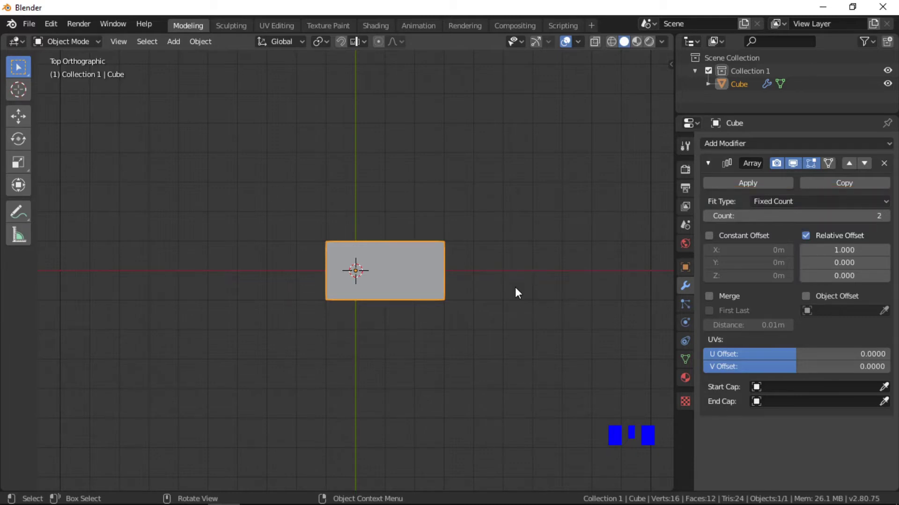
# - Show the cube in wireframe and try out relative X offset values on the 11-copy array
pyautogui.press('z')
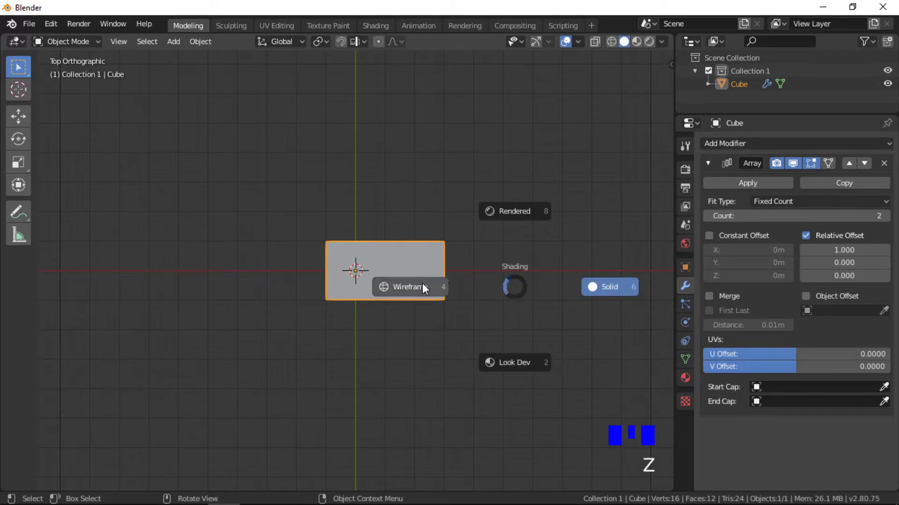
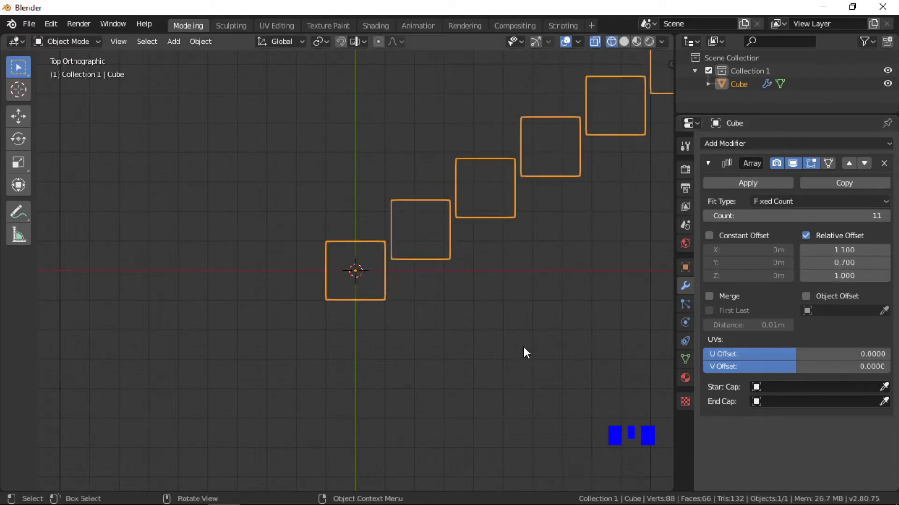
pyautogui.moveTo(528, 348); pyautogui.dragTo(526, 175)
pyautogui.scroll(-3)
pyautogui.moveTo(523, 184); pyautogui.dragTo(526, 212)
pyautogui.press('KP_7')
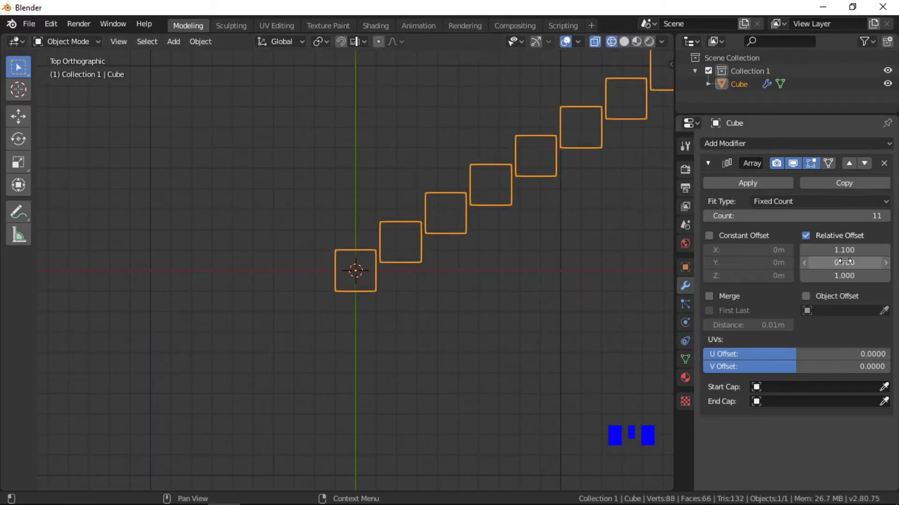
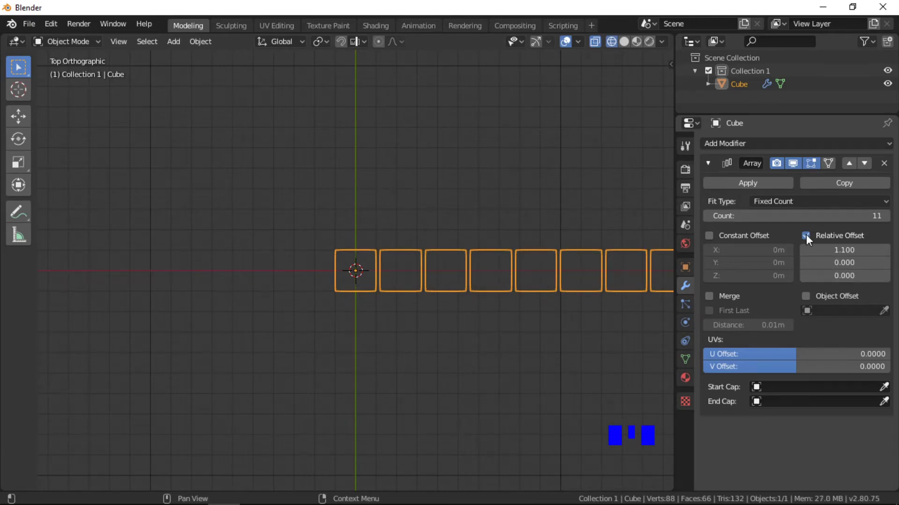
# - Enable Constant Offset at 0 m on the array and confirm scene units are metric meters
pyautogui.click(810, 238)
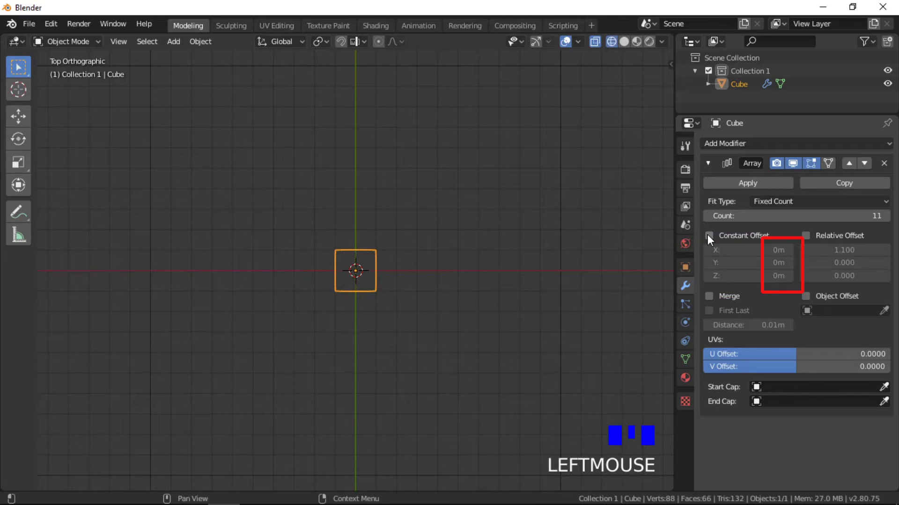
pyautogui.click(710, 236)
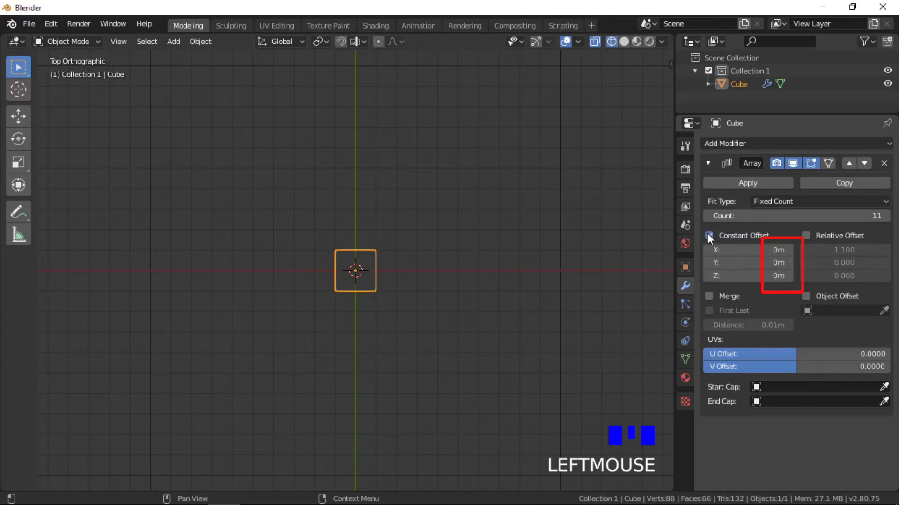
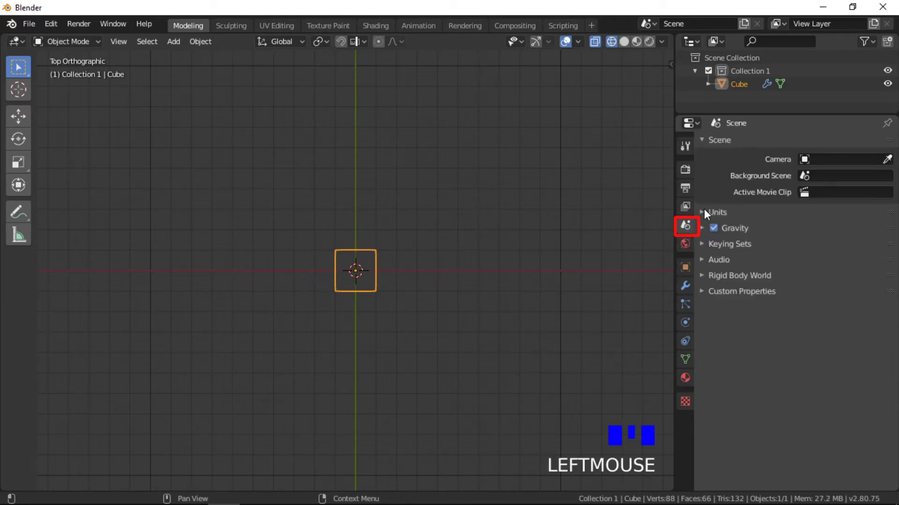
pyautogui.click(705, 215)
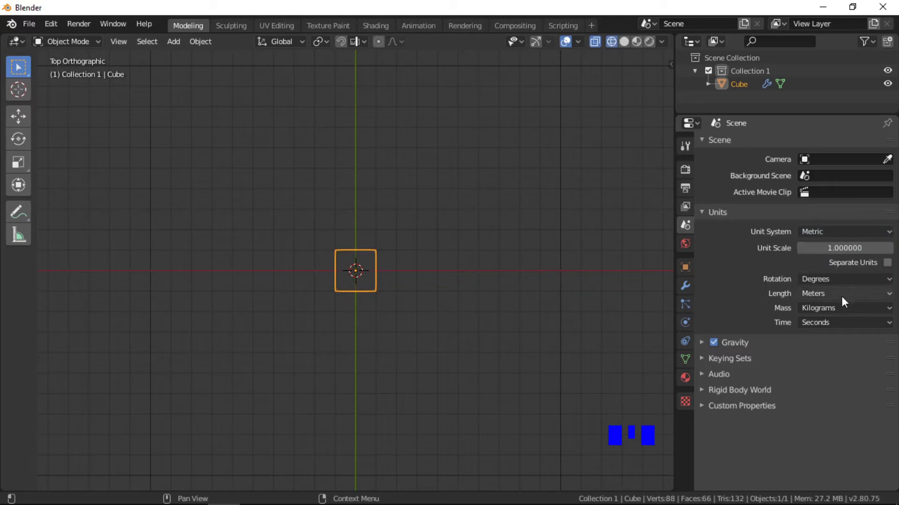
pyautogui.click(844, 299)
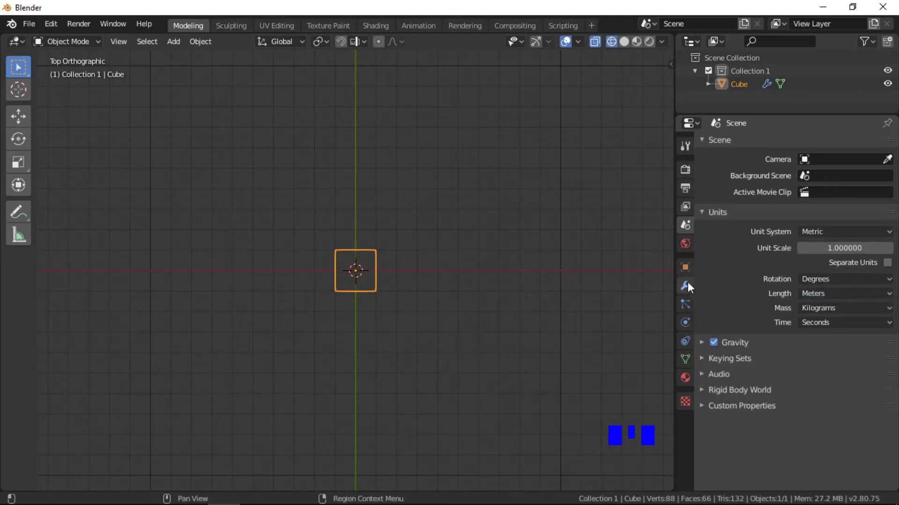
pyautogui.click(689, 285)
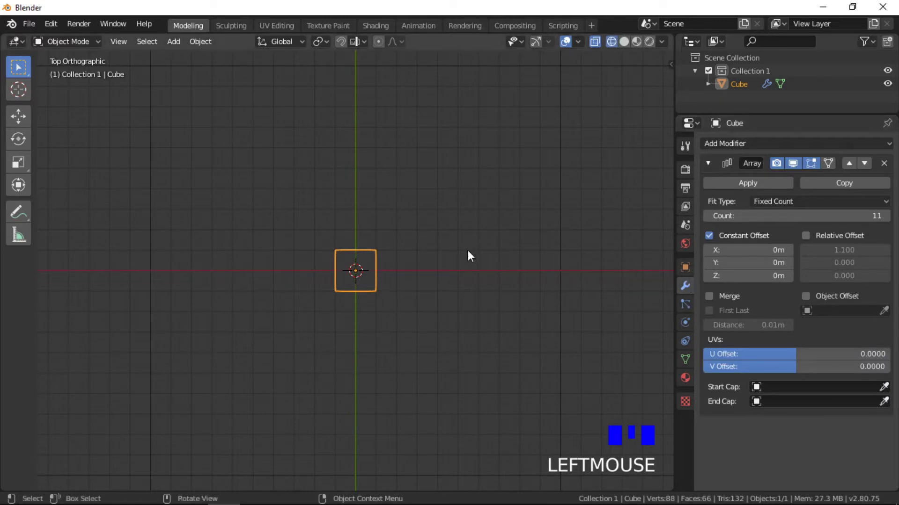
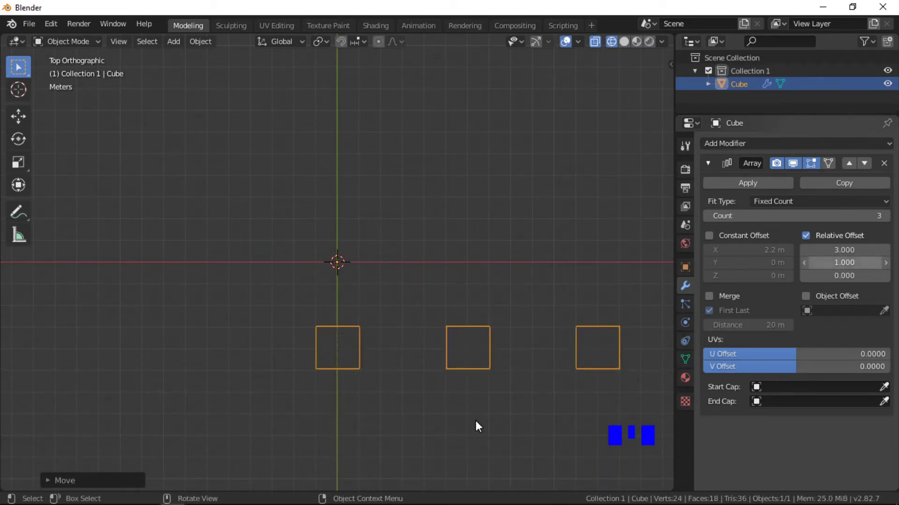
# - Reset the array to count 2 with relative X offset 1.0
pyautogui.moveTo(477, 426); pyautogui.dragTo(620, 235)
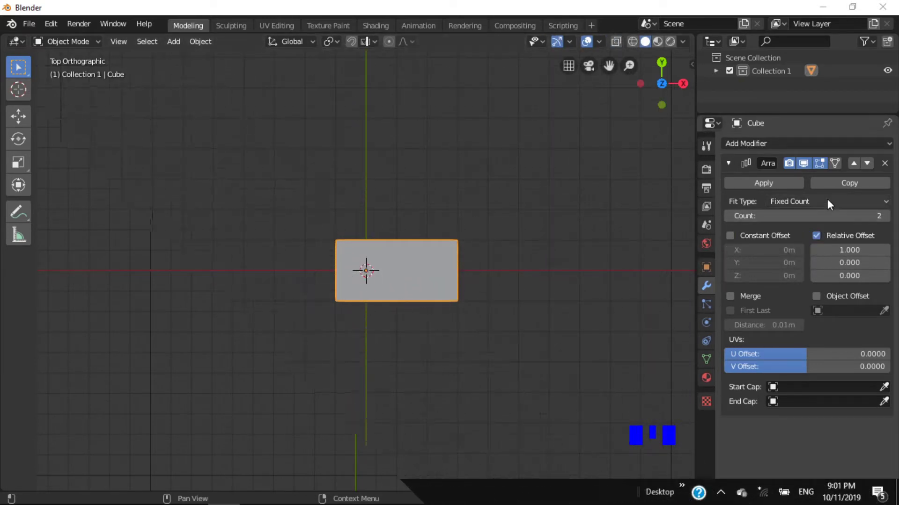
# - Set Fit Type to Fit Length 6 m with relative offset off and constant offset on
pyautogui.click(832, 203)
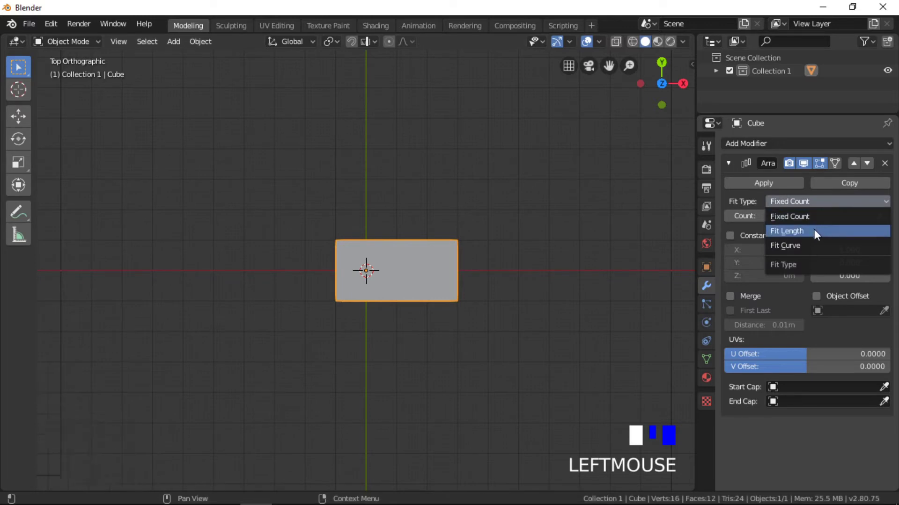
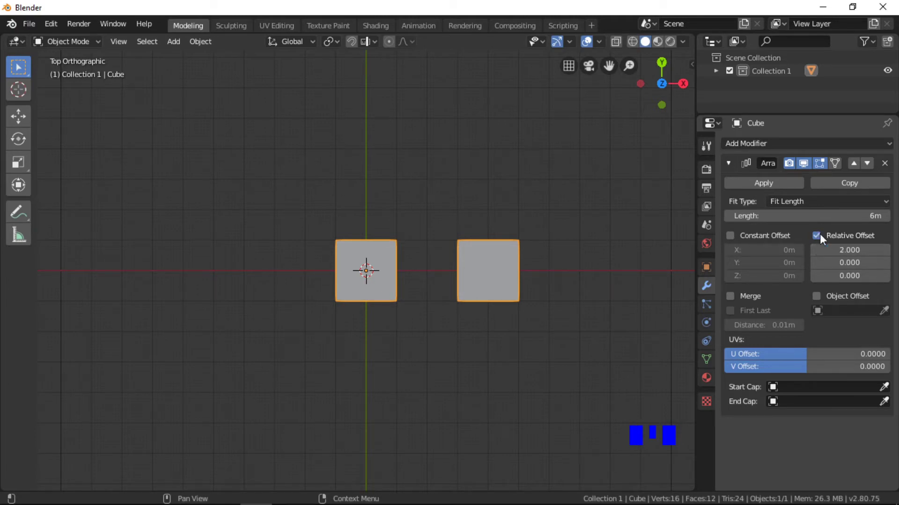
pyautogui.click(821, 236)
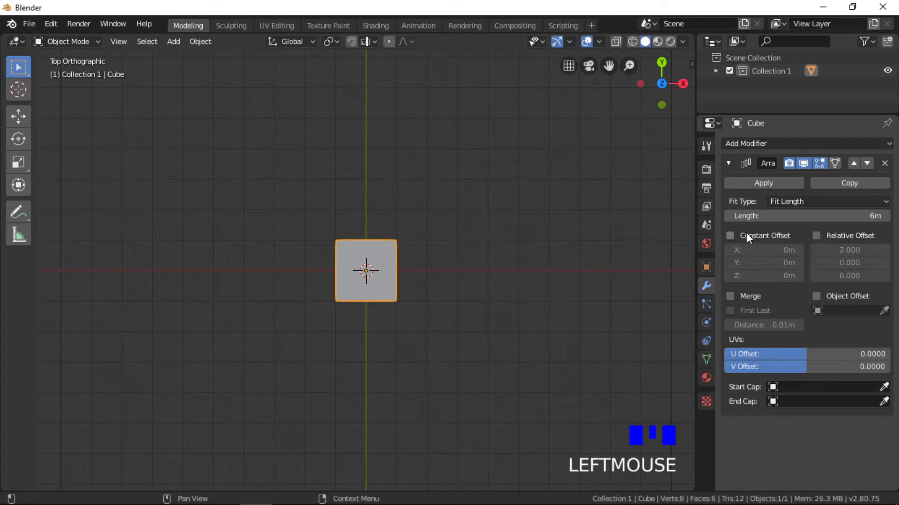
pyautogui.click(734, 240)
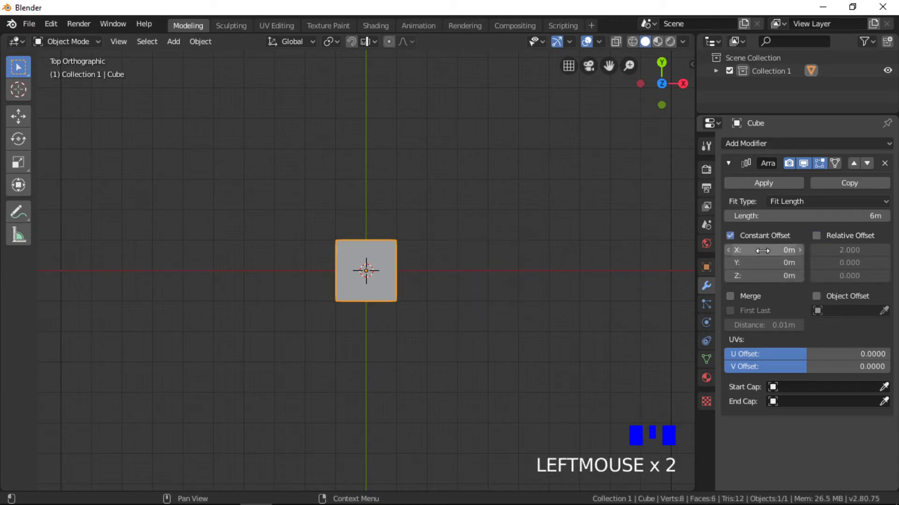
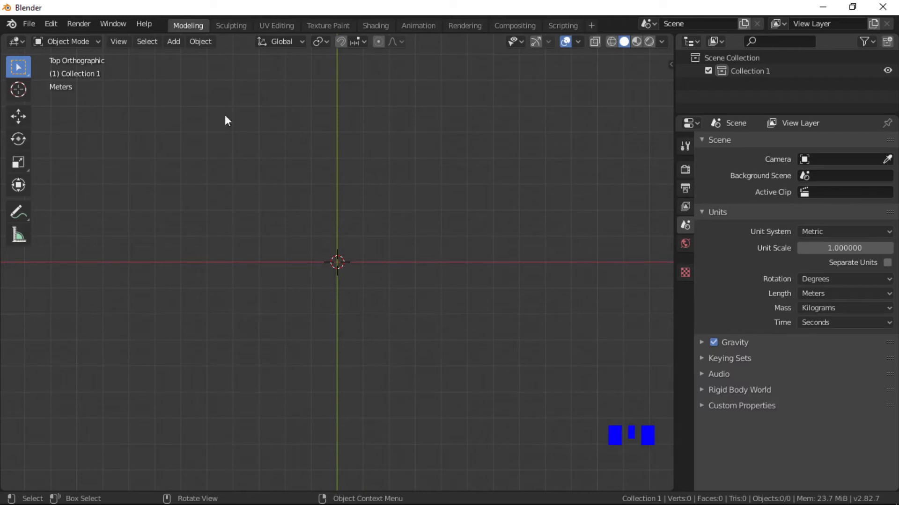
# - Add a Bezier curve at the origin of the new scene
pyautogui.click(179, 48)
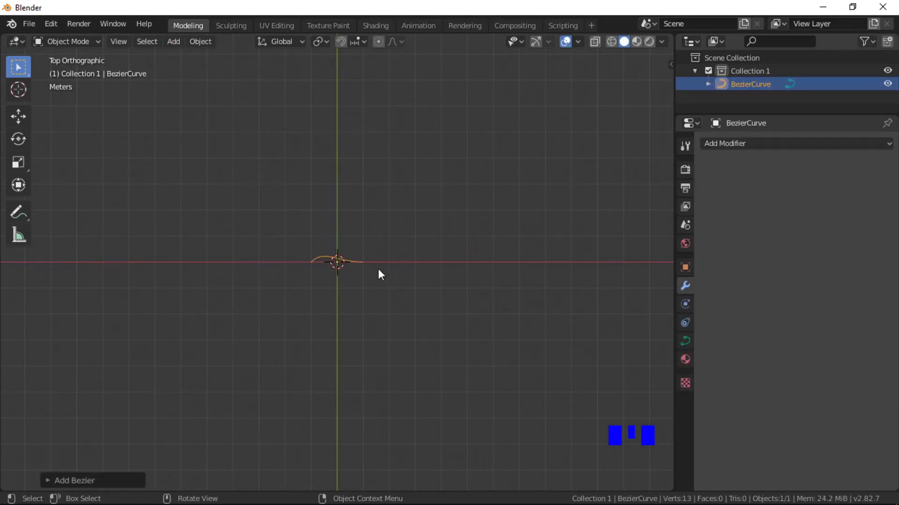
# - Extend, rotate and move the curve's points into a long wavy path, then add a monkey mesh
pyautogui.press('Tab')
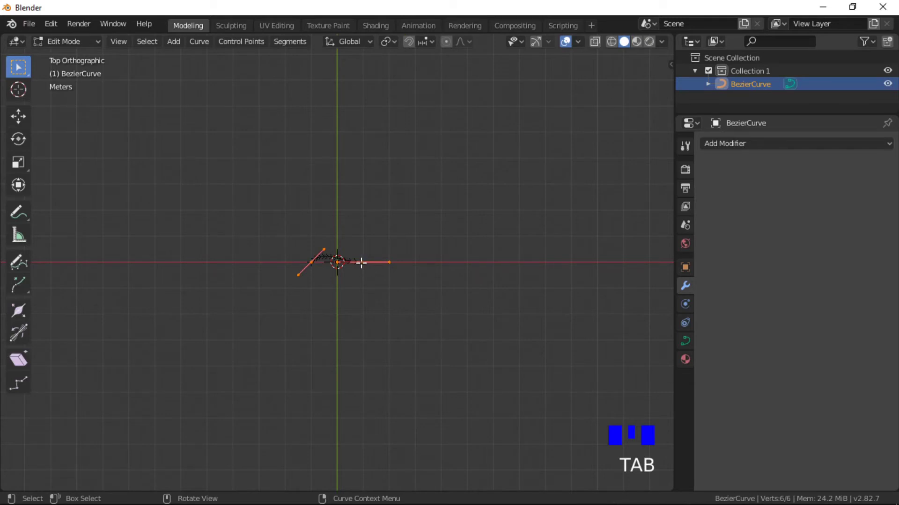
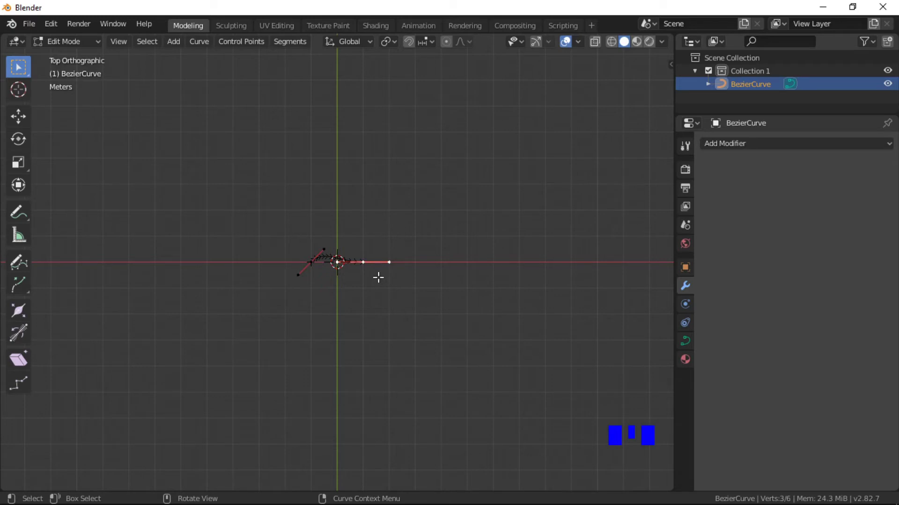
pyautogui.press('e')
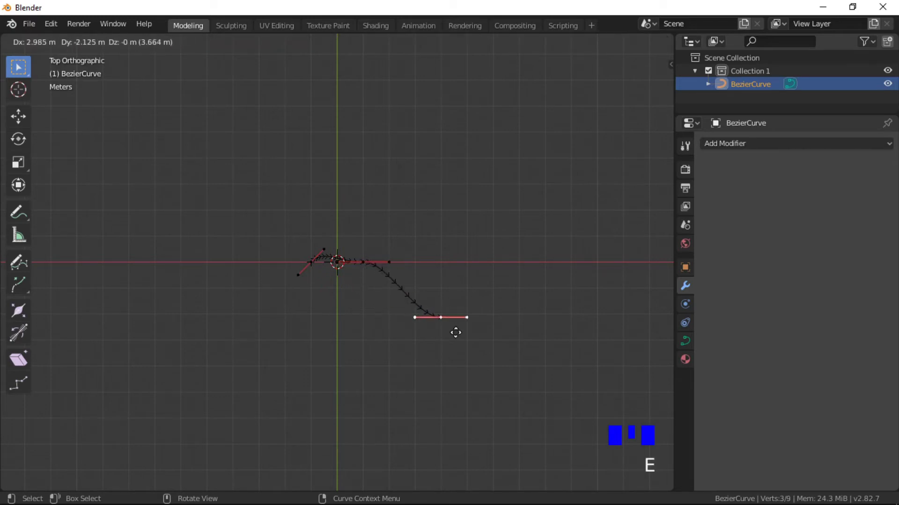
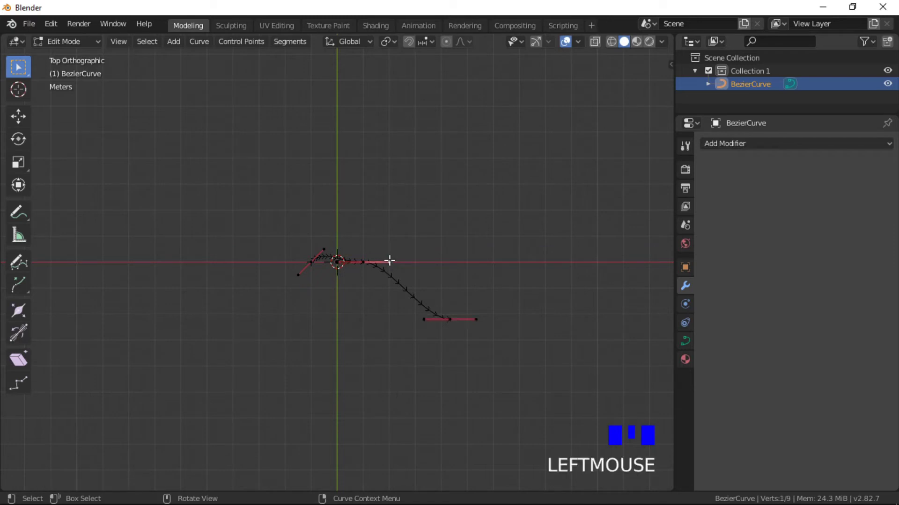
pyautogui.press('r')
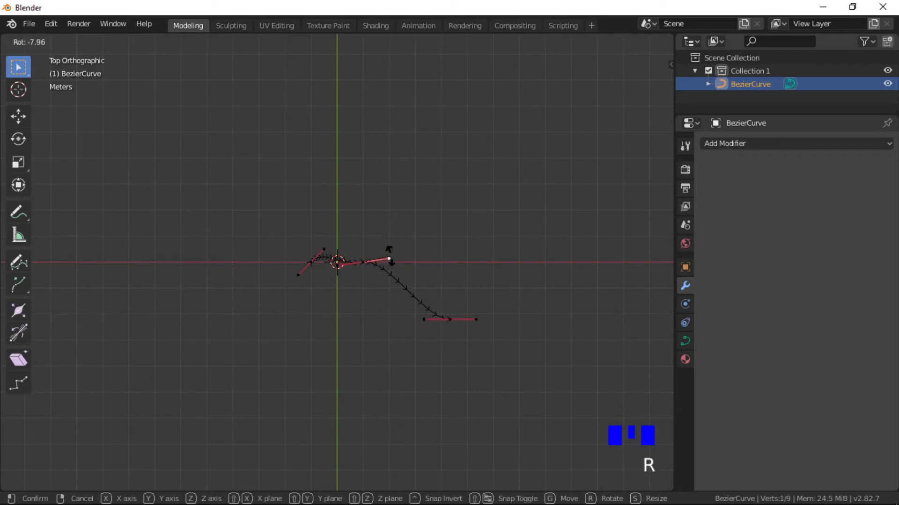
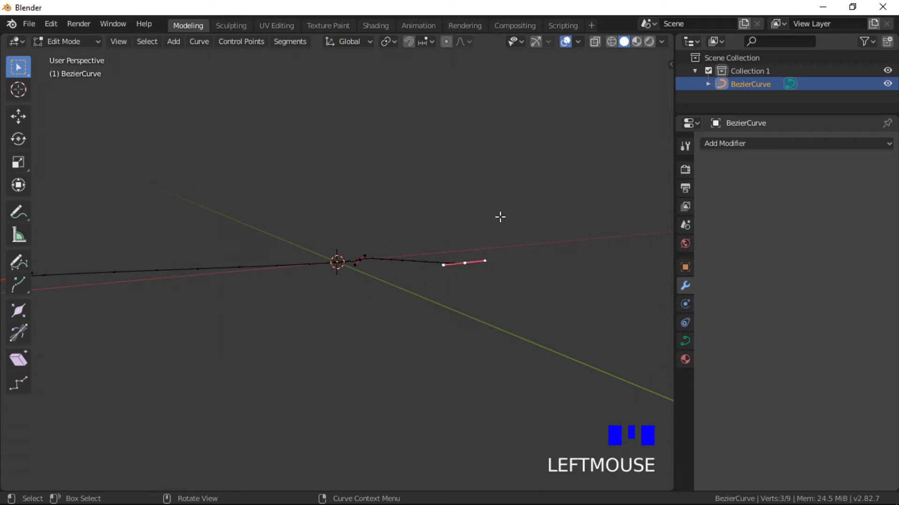
pyautogui.press('g')
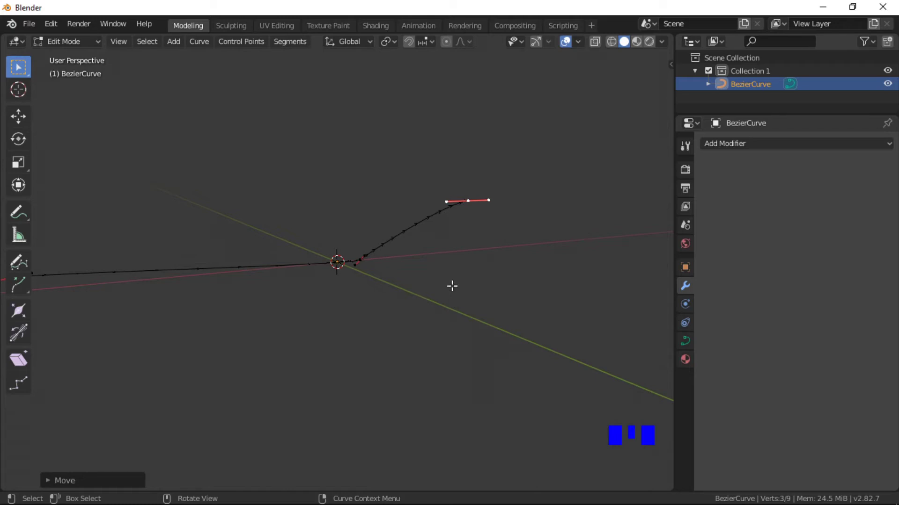
pyautogui.press('KP_7')
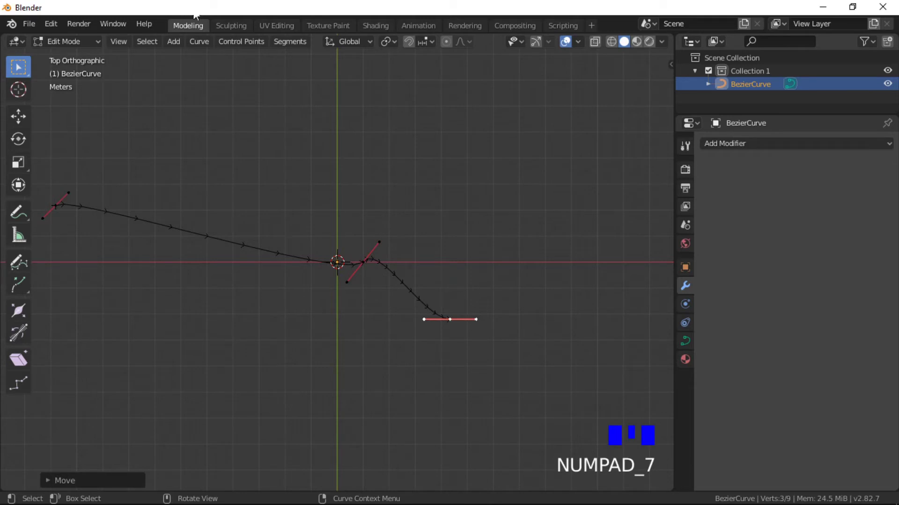
pyautogui.press('Tab')
pyautogui.click(177, 45)
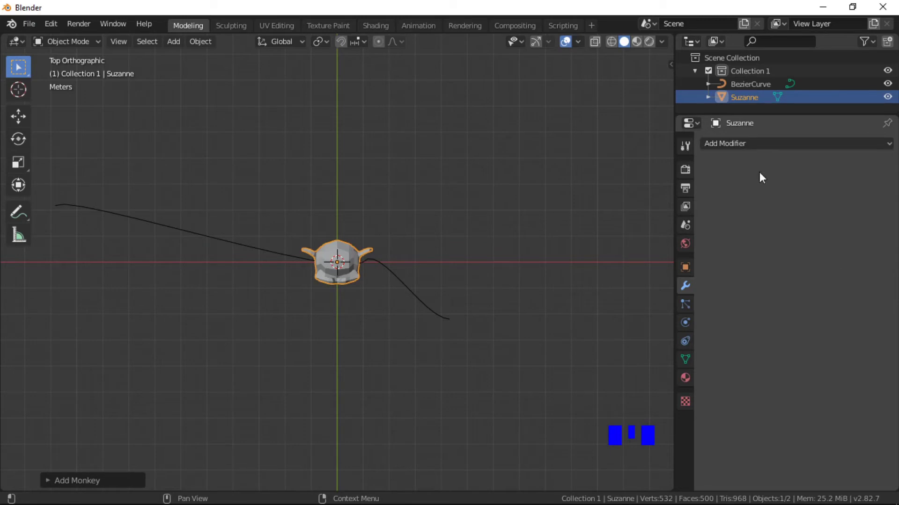
# - Give Suzanne an Array modifier with Fit Curve using BezierCurve
pyautogui.click(765, 157)
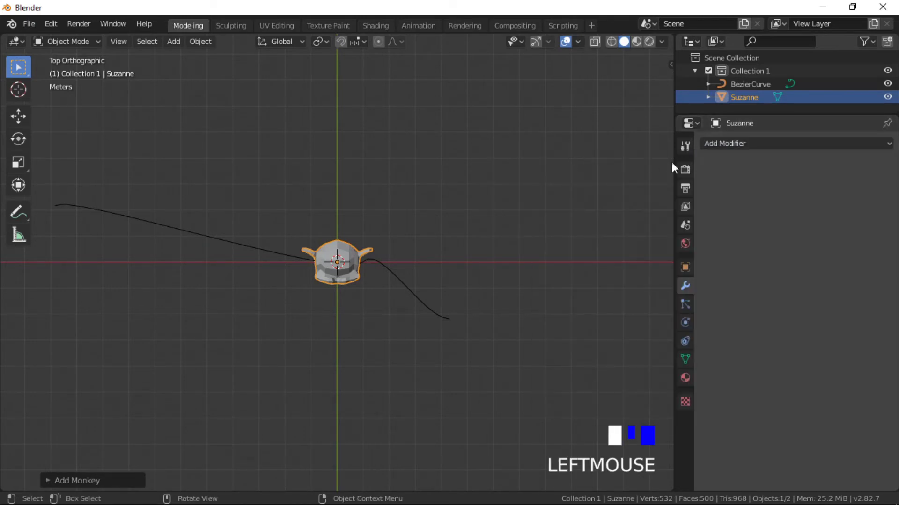
pyautogui.click(720, 150)
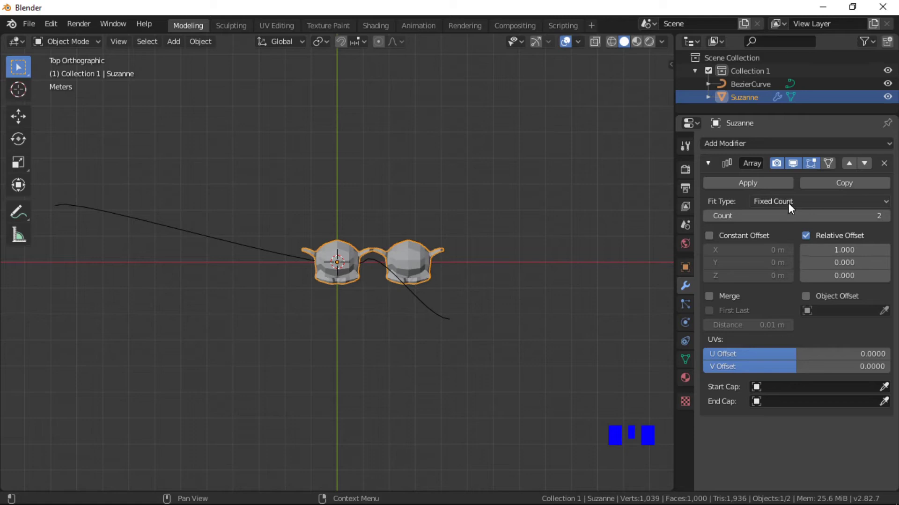
pyautogui.click(791, 206)
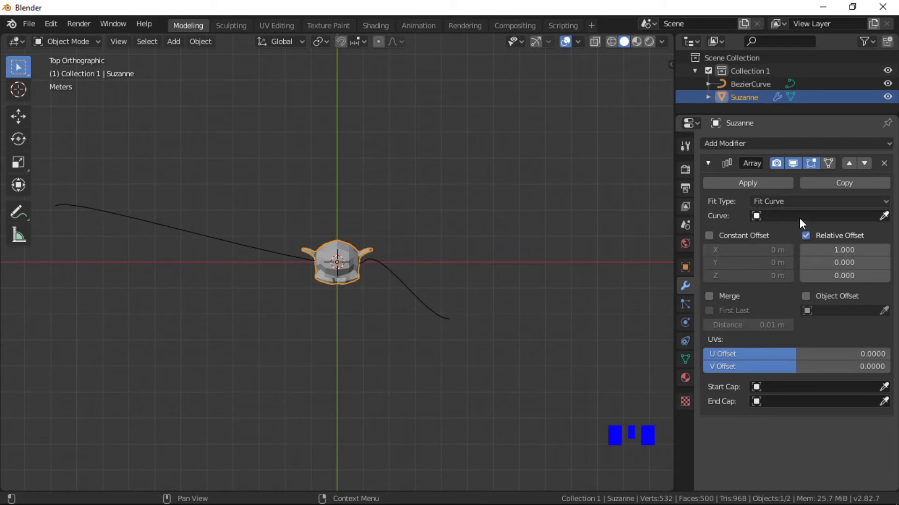
pyautogui.click(802, 221)
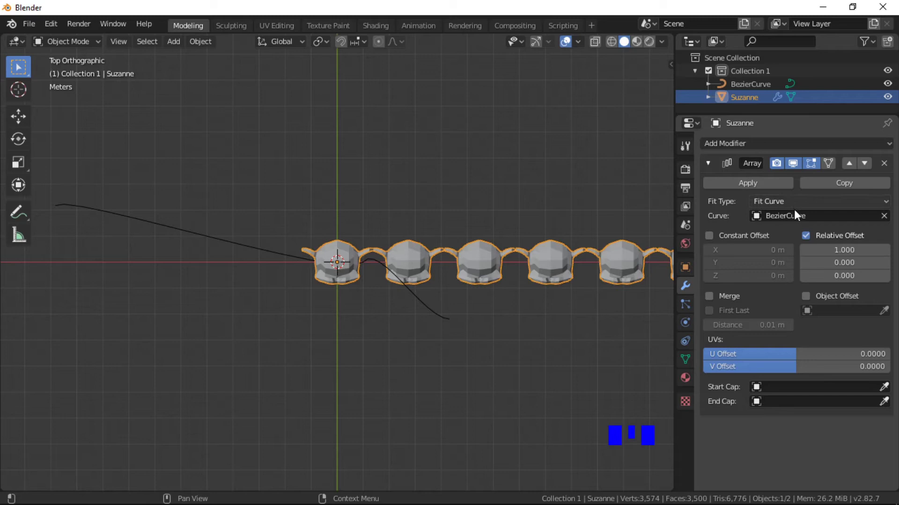
# - Add a Curve modifier targeting BezierCurve so the monkey row bends along the path
pyautogui.click(769, 149)
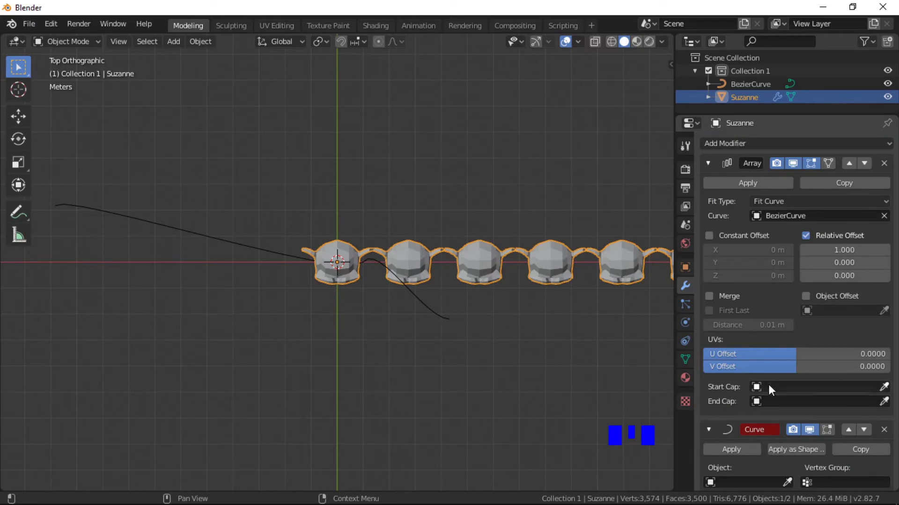
pyautogui.scroll(-3)
pyautogui.click(735, 459)
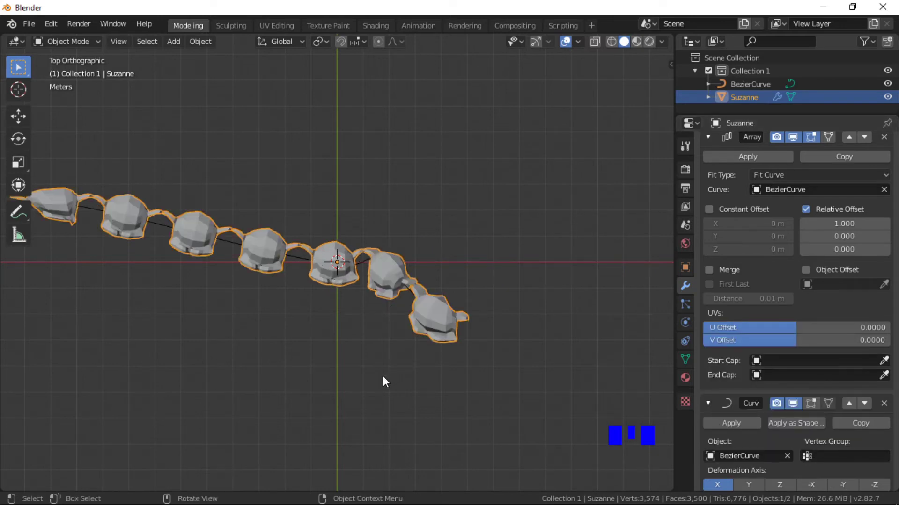
pyautogui.scroll(-3)
pyautogui.scroll(-3)
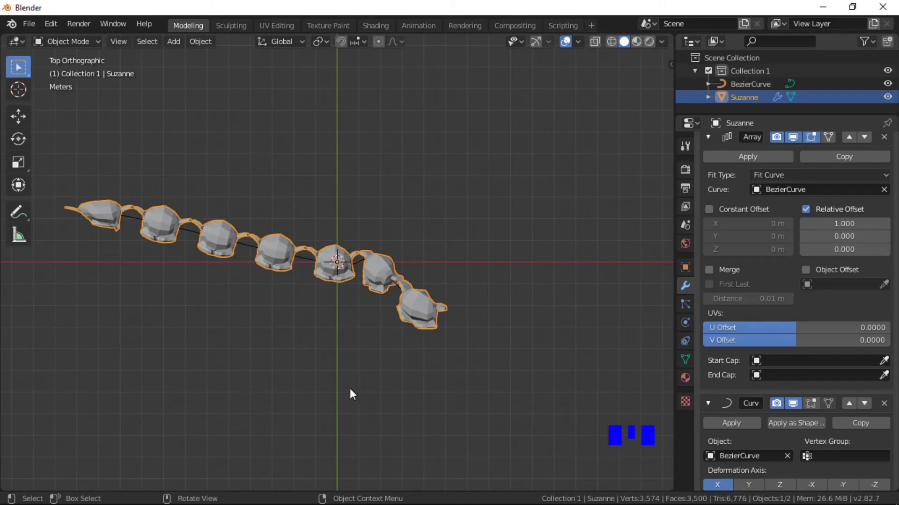
pyautogui.moveTo(353, 390); pyautogui.dragTo(418, 260)
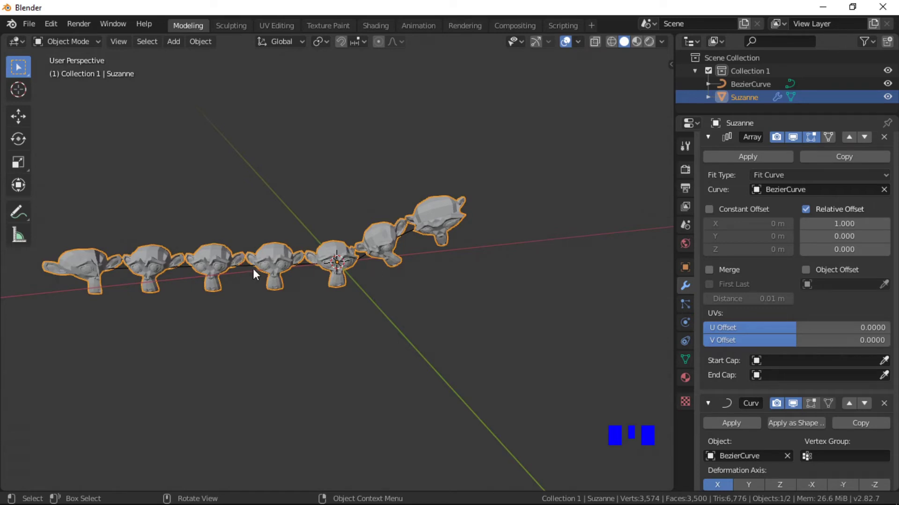
# - Select the BezierCurve and enter Edit Mode to tilt its end point's handle
pyautogui.click(252, 268)
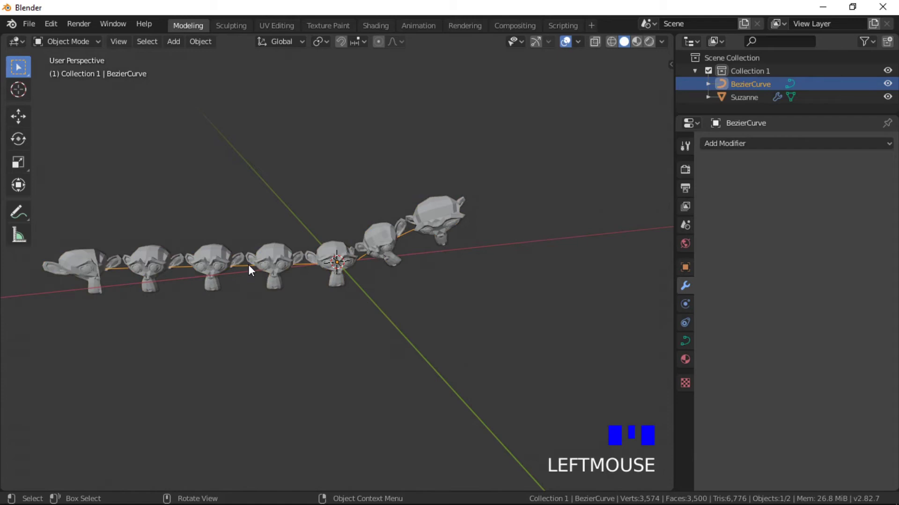
pyautogui.press('Tab')
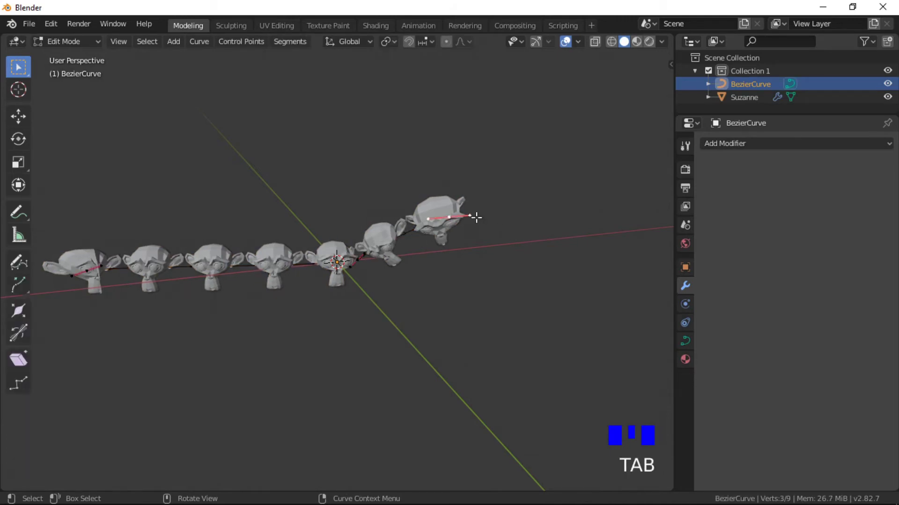
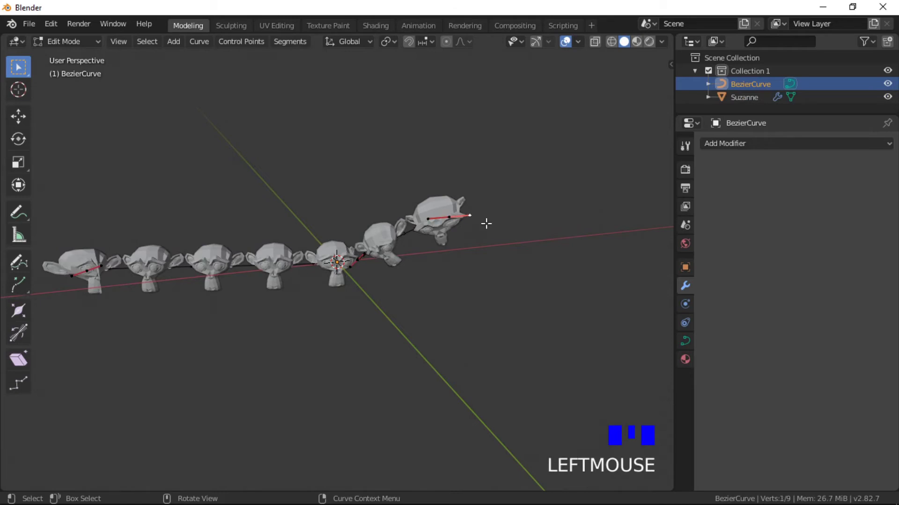
# - Confirm the handle rotation, then give Suzanne an Array modifier with Object Offset enabled
pyautogui.press('r')
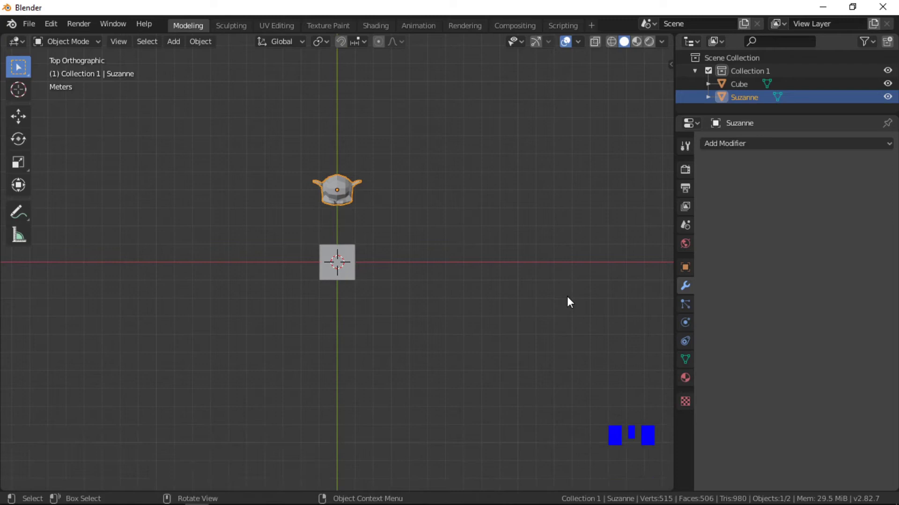
pyautogui.click(801, 152)
pyautogui.click(894, 148)
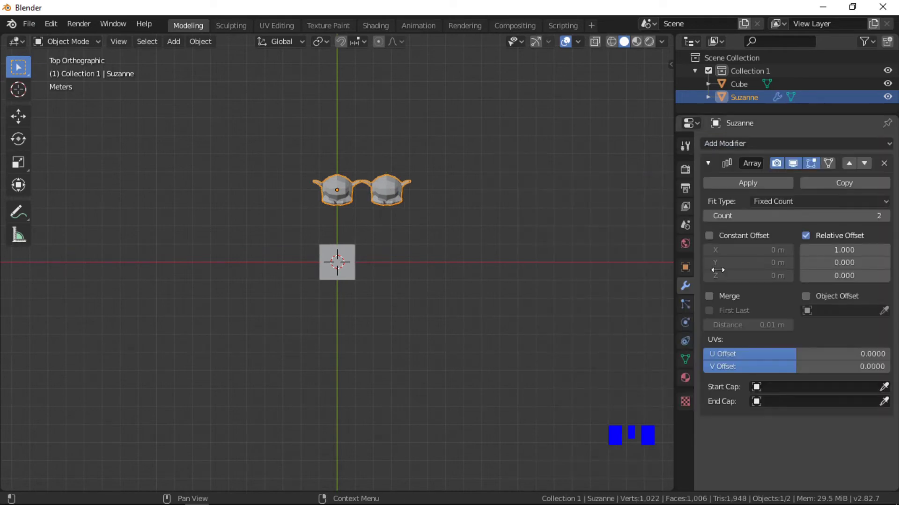
pyautogui.click(805, 296)
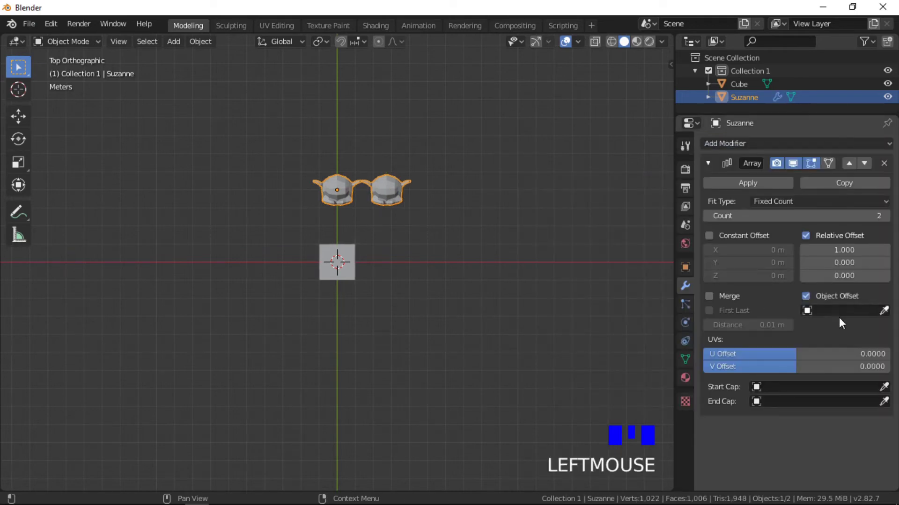
pyautogui.click(850, 313)
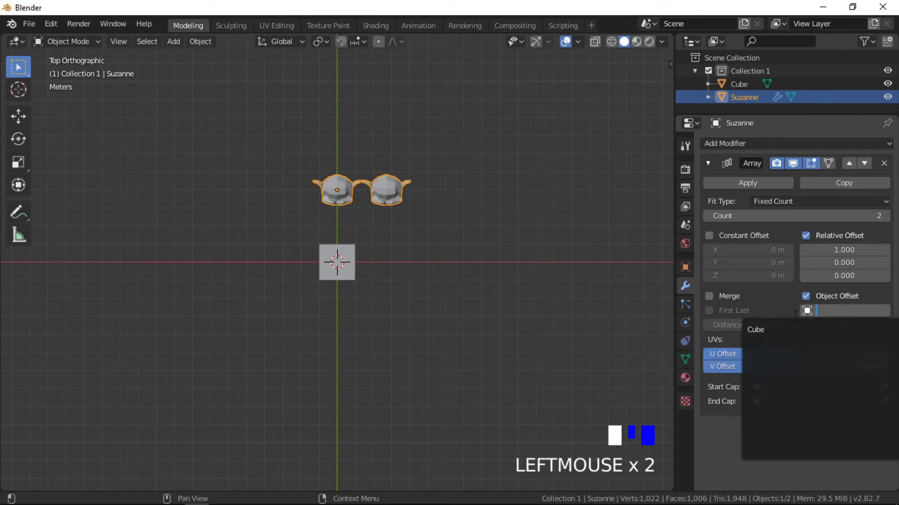
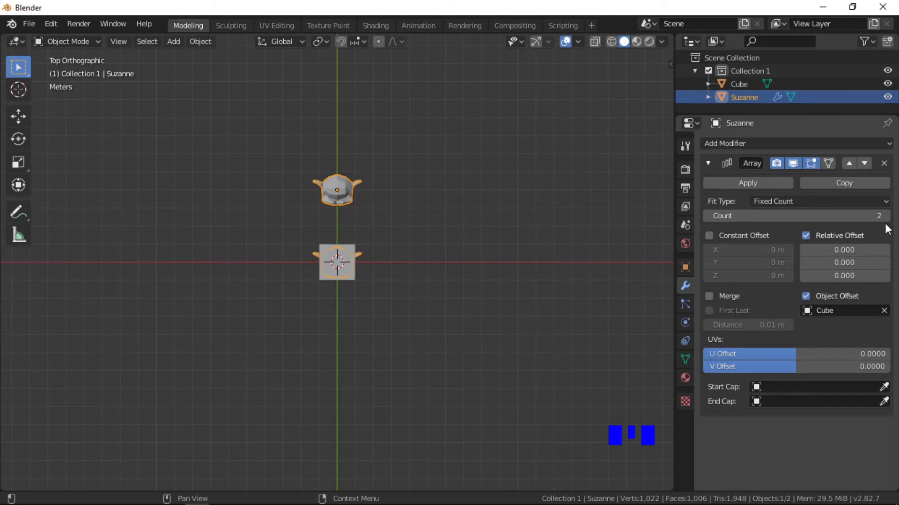
# - Raise the array Count to 4 and adjust the relative X and Y offsets between copies
pyautogui.click(892, 221)
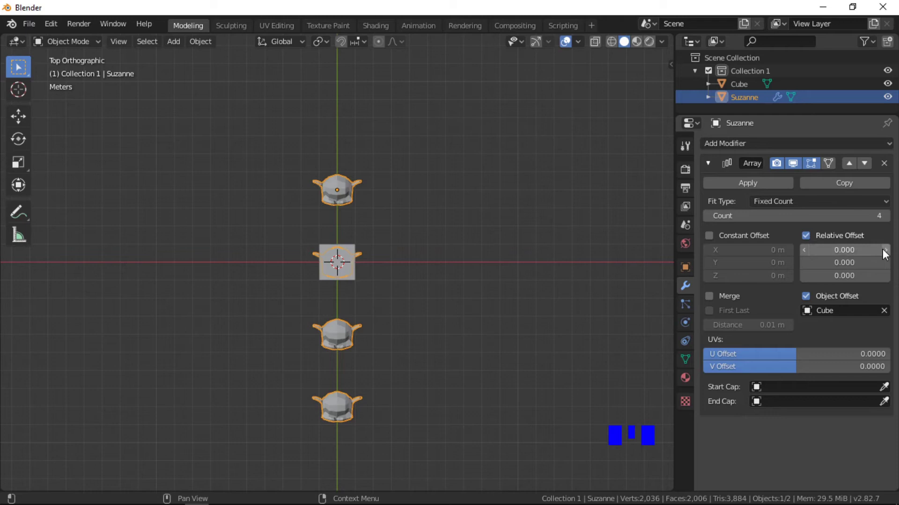
pyautogui.moveTo(886, 253); pyautogui.dragTo(886, 257)
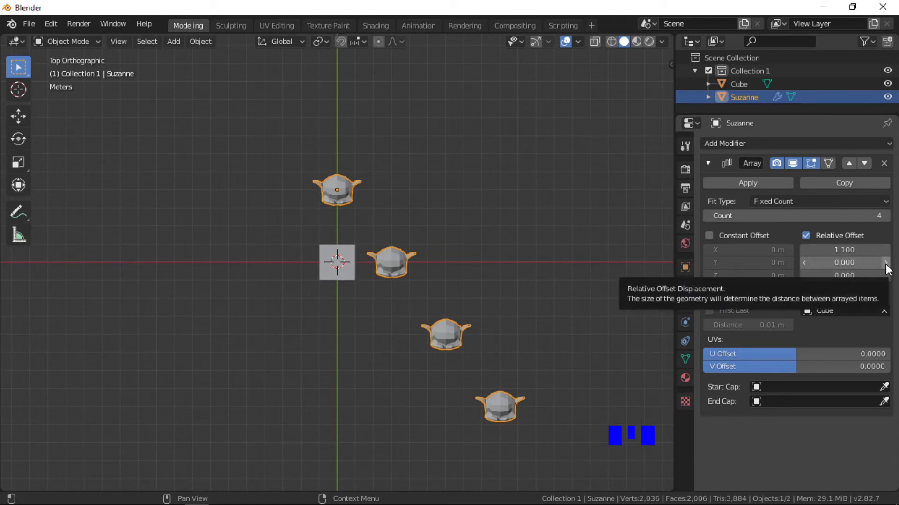
pyautogui.click(889, 268)
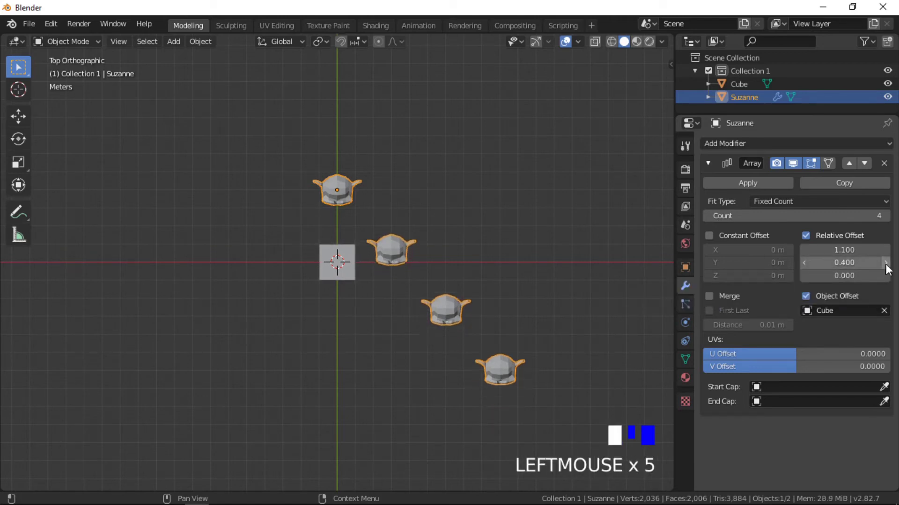
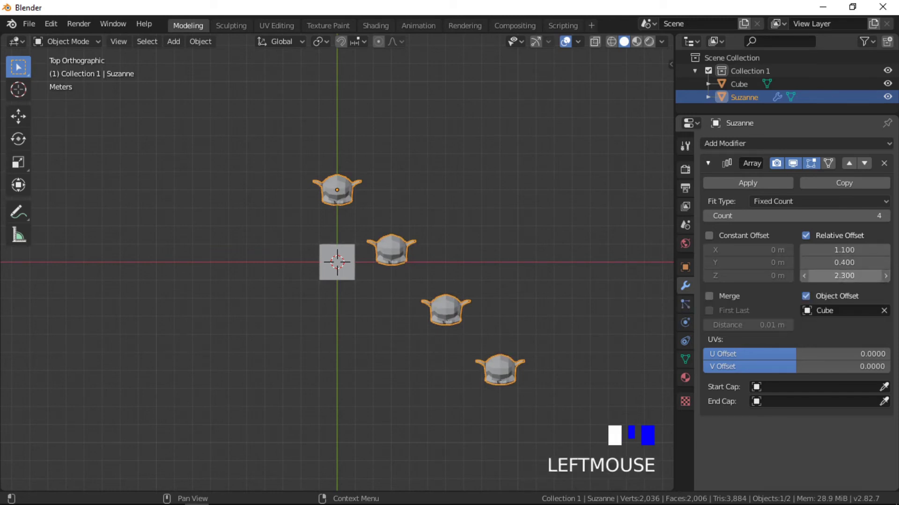
# - Select every object and delete the Cube and the arrayed Suzanne
pyautogui.moveTo(369, 387); pyautogui.dragTo(508, 277)
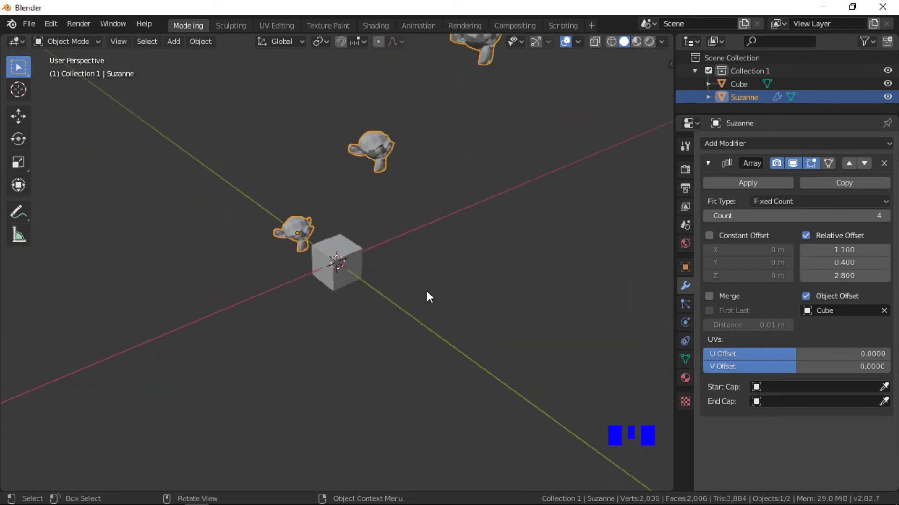
pyautogui.press('KP_5')
pyautogui.press('KP_7')
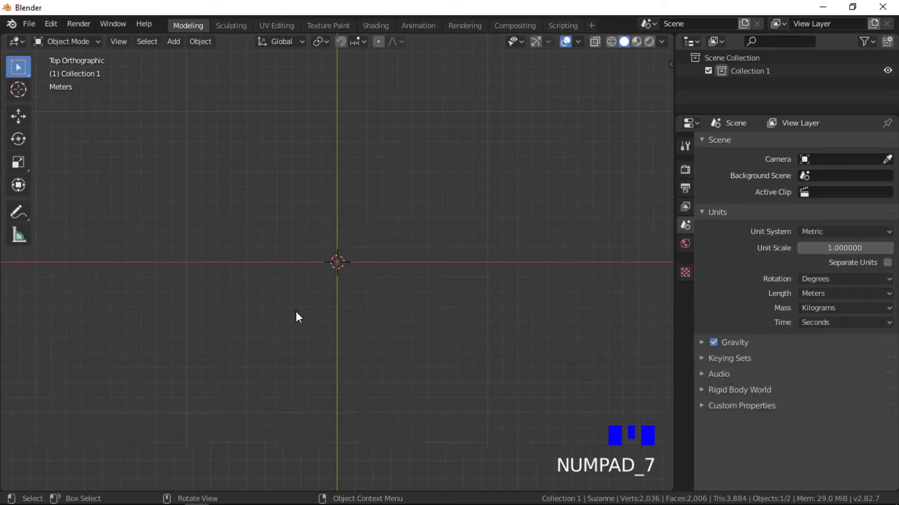
# - Add a Suzanne monkey and move its mesh about 10 m along −X in Edit Mode
pyautogui.press('ctrl+r')
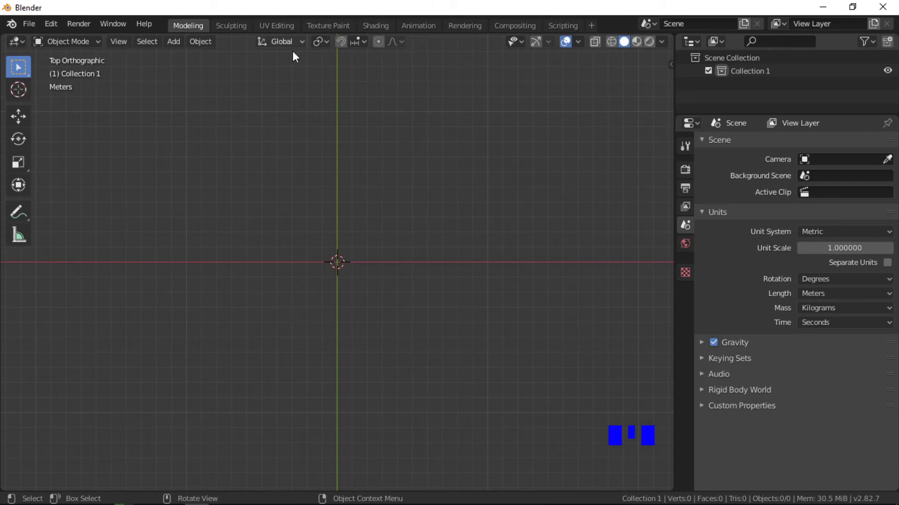
pyautogui.click(174, 48)
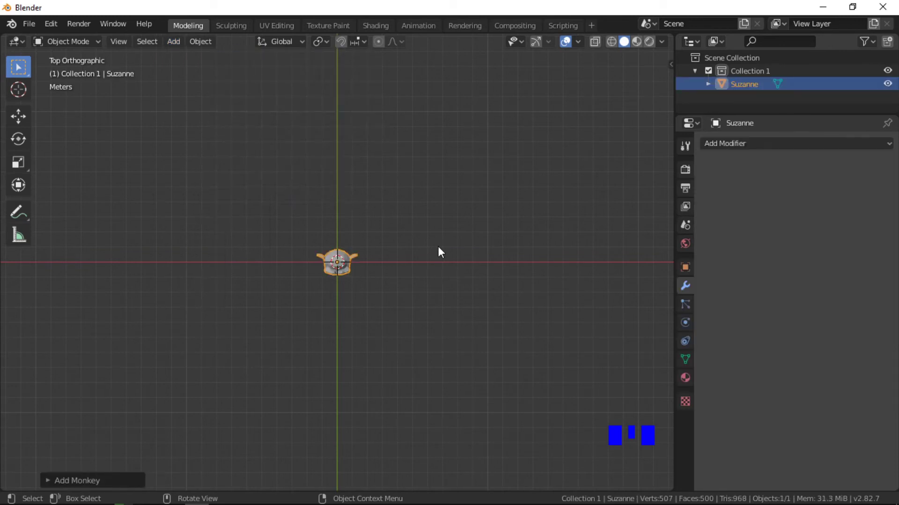
pyautogui.press('Tab')
pyautogui.press('g')
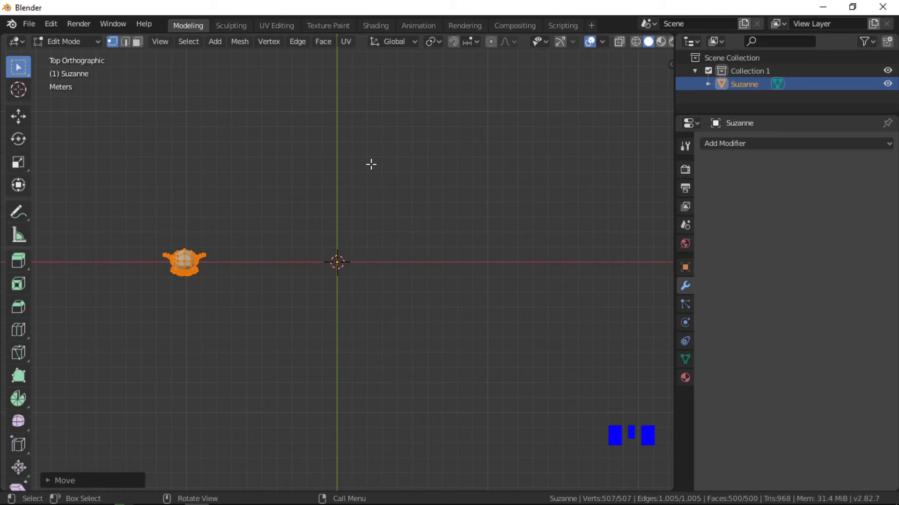
pyautogui.press('Tab')
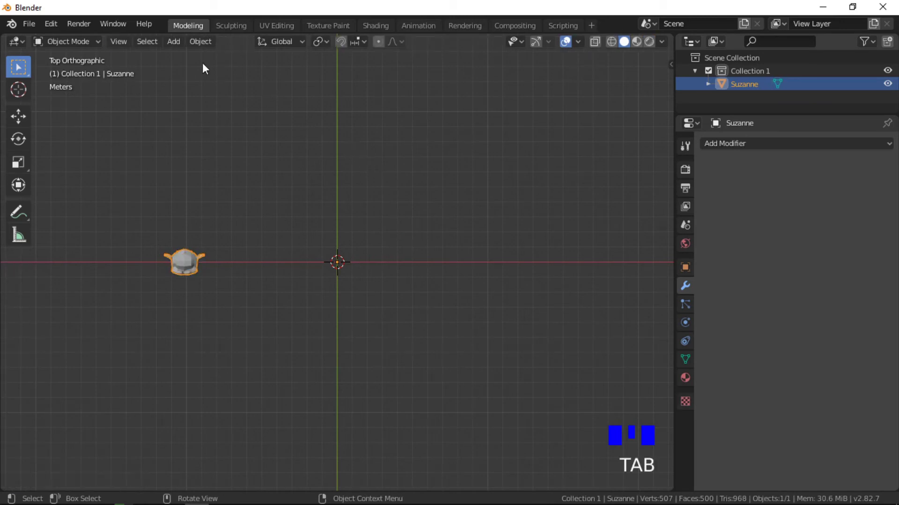
# - Add an Empty at the origin and give Suzanne a 20-copy Array offset by it, Relative Offset off
pyautogui.click(173, 44)
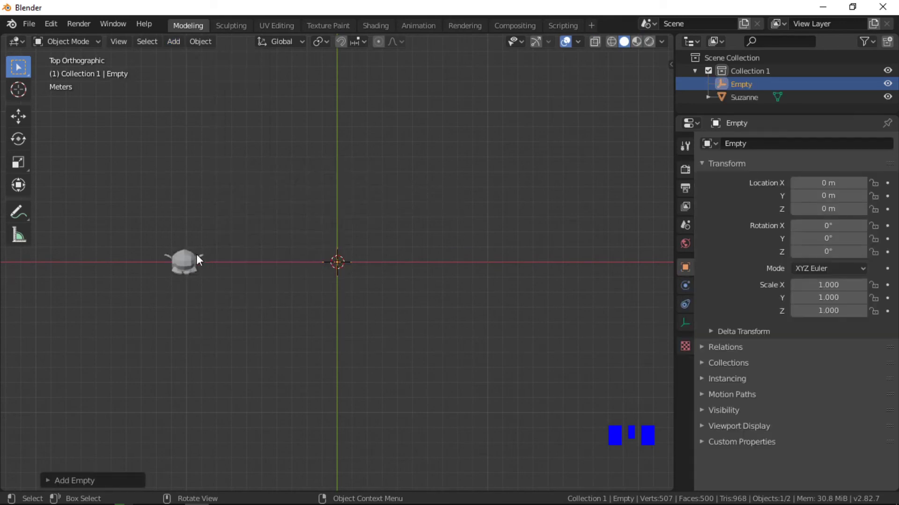
pyautogui.click(191, 263)
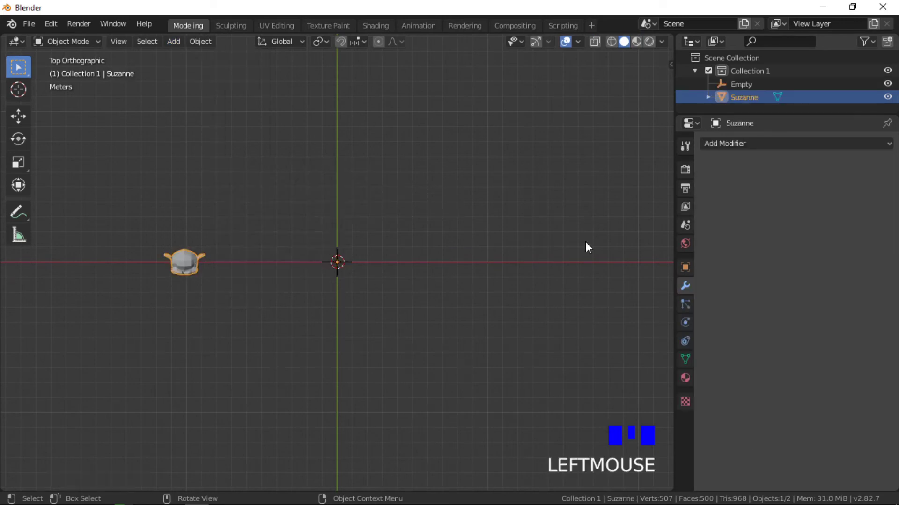
pyautogui.click(826, 147)
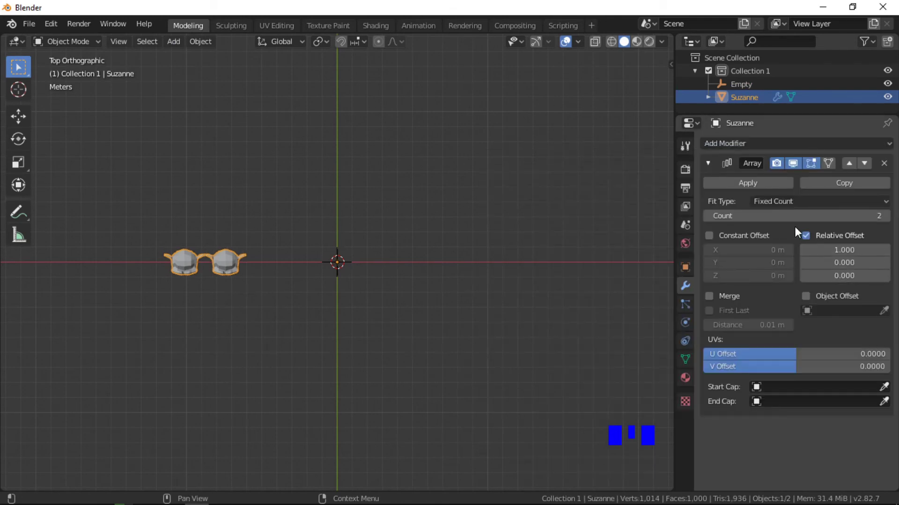
pyautogui.click(808, 239)
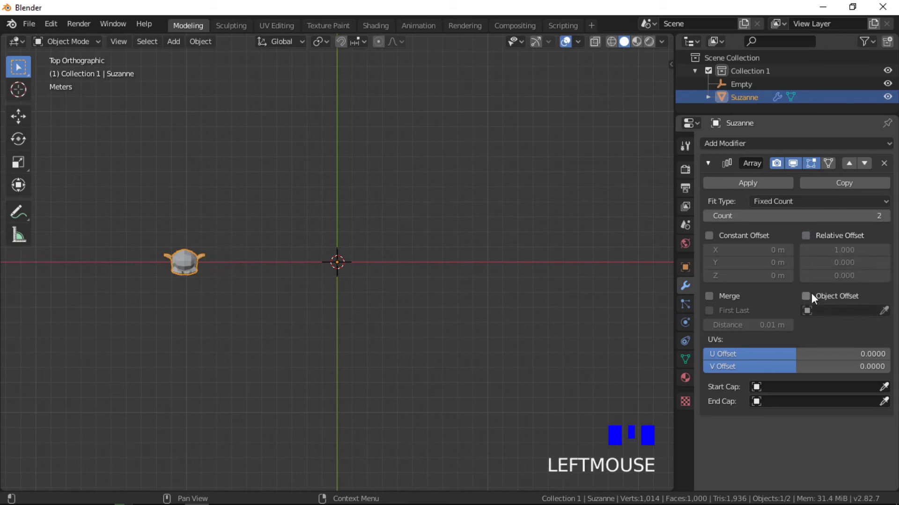
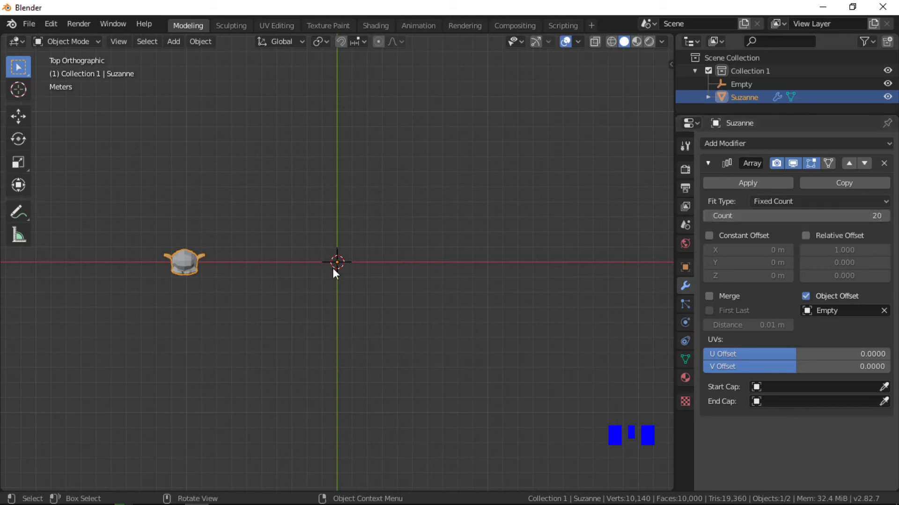
pyautogui.click(353, 270)
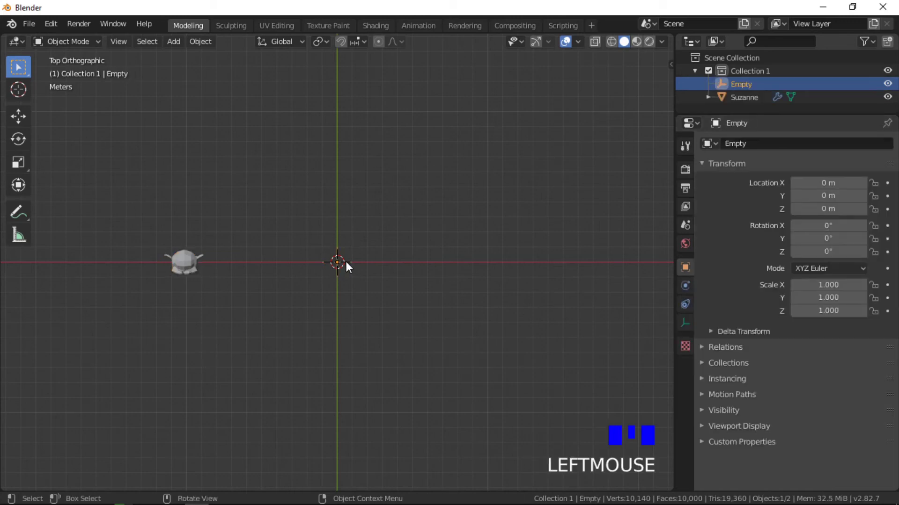
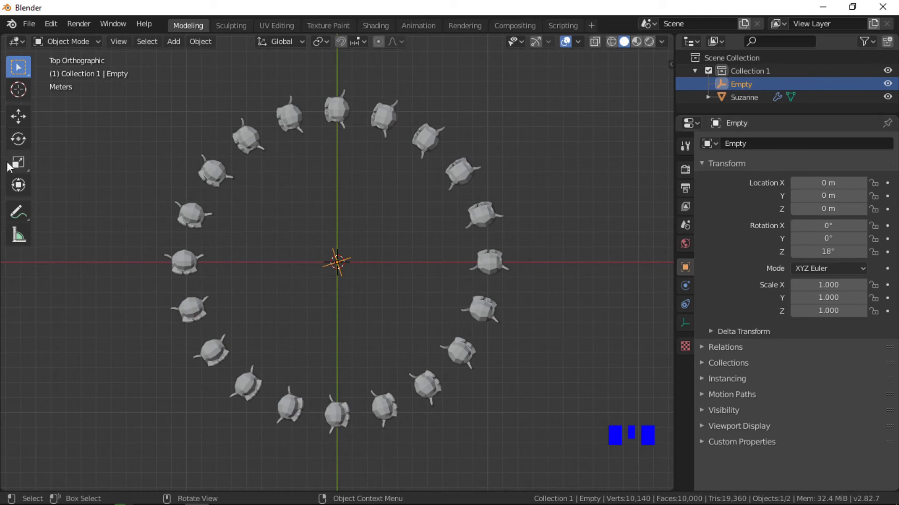
# - Enable Merge at 2 m distance with First Last on Suzanne's Array to close the ring
pyautogui.click(189, 264)
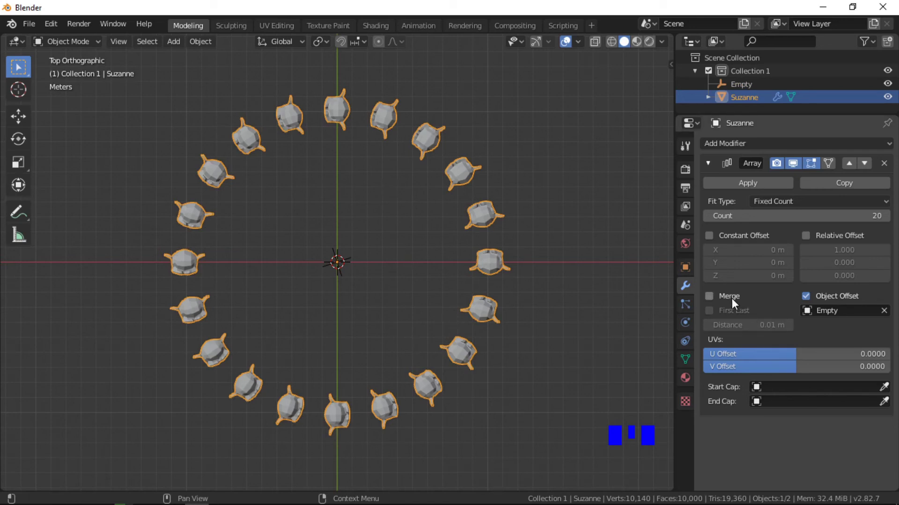
pyautogui.click(737, 305)
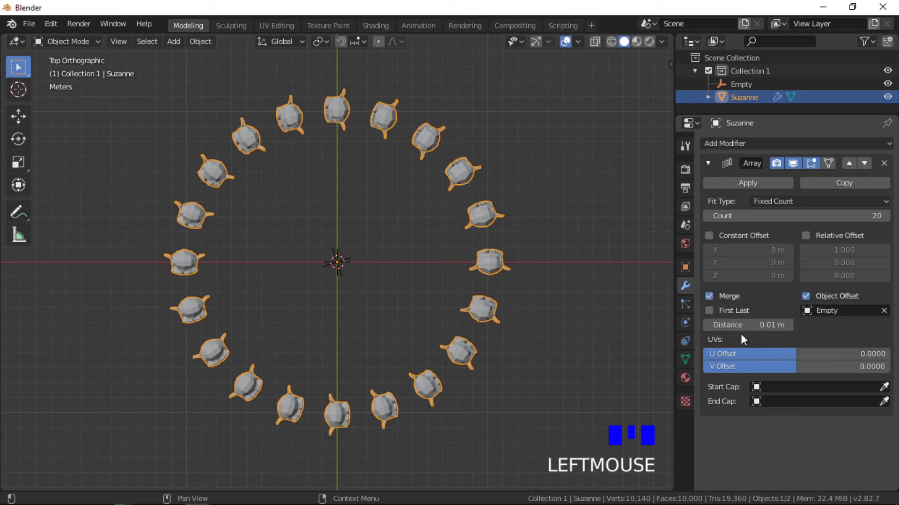
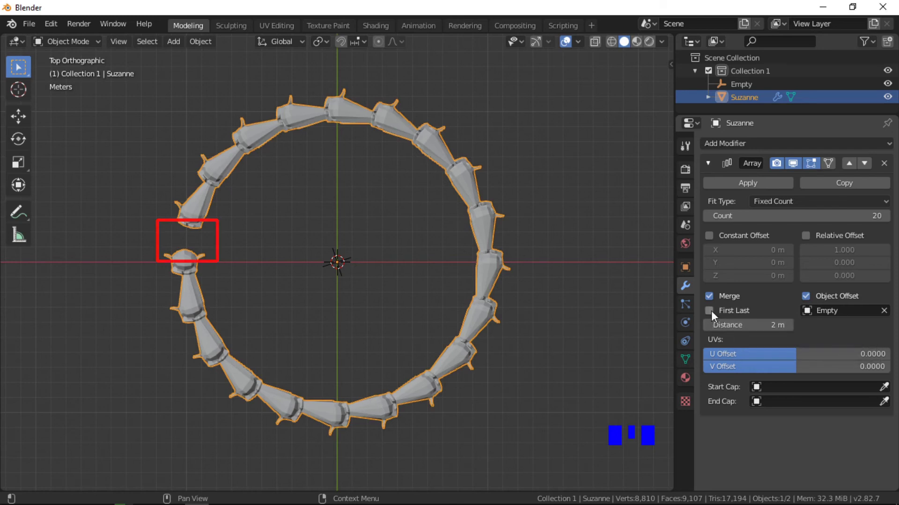
pyautogui.click(712, 312)
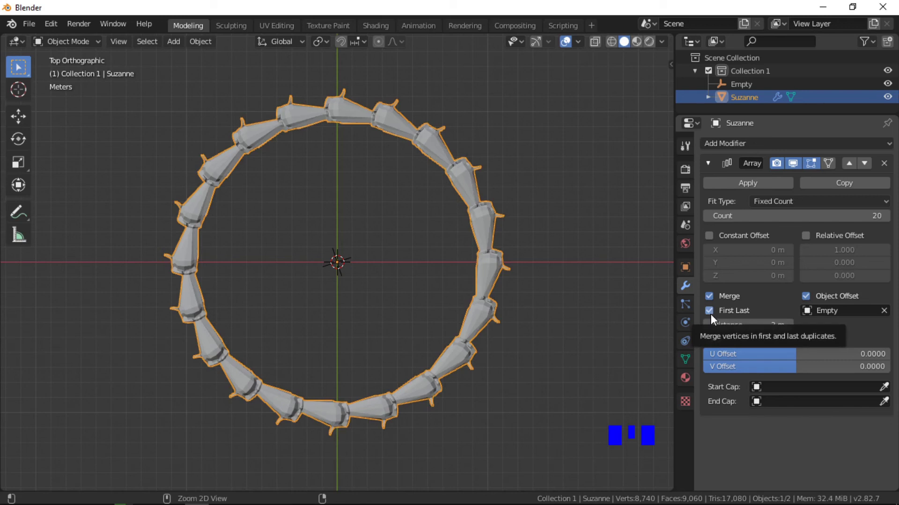
# - Give the textured Cube an Array modifier with Relative Offset X set to 0
pyautogui.press('n')
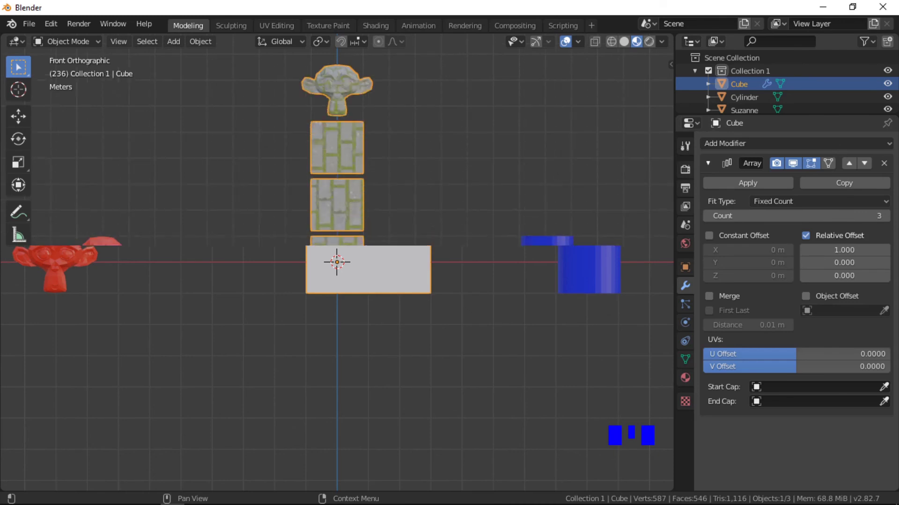
pyautogui.scroll(-3)
pyautogui.scroll(-3)
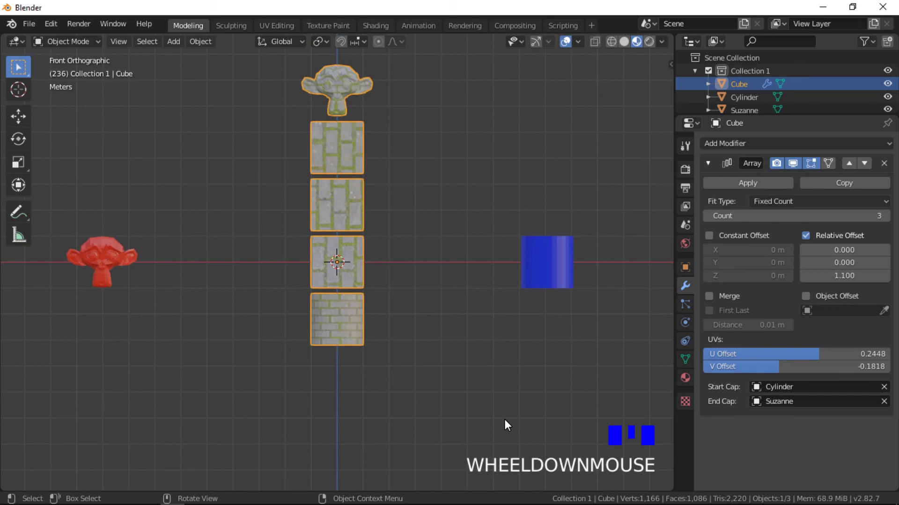
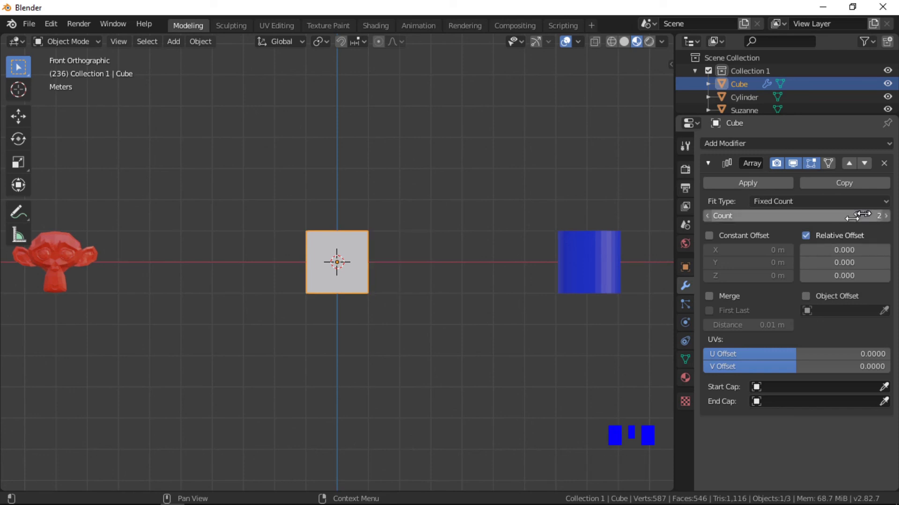
# - Raise the Cube array Count to 3 with relative Z offset 1.1
pyautogui.moveTo(893, 219); pyautogui.dragTo(853, 282)
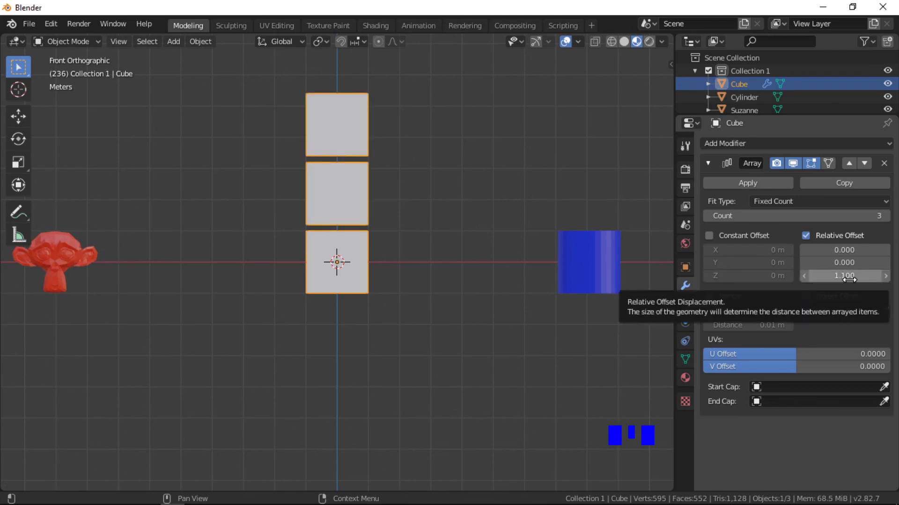
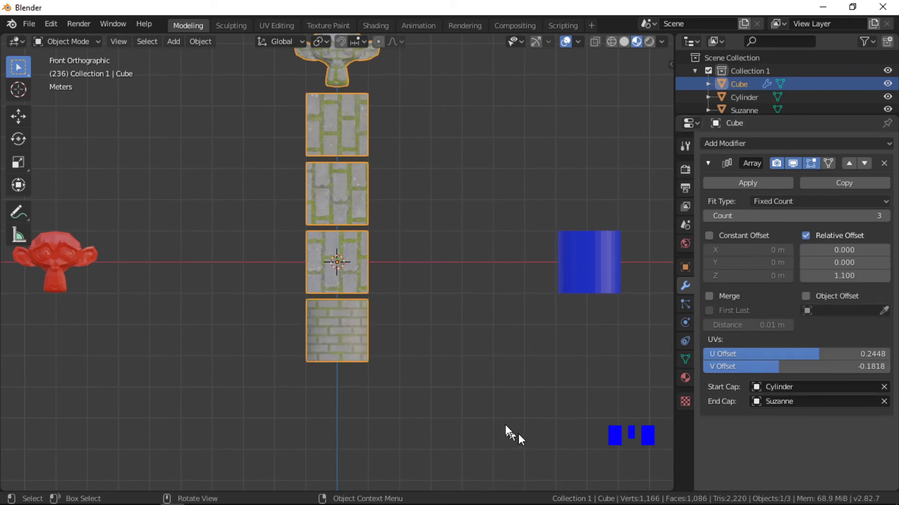
# - Set Start Cap Cylinder, End Cap Suzanne and UV offsets U 0.2448, V −0.1818
pyautogui.scroll(-3)
pyautogui.scroll(-3)
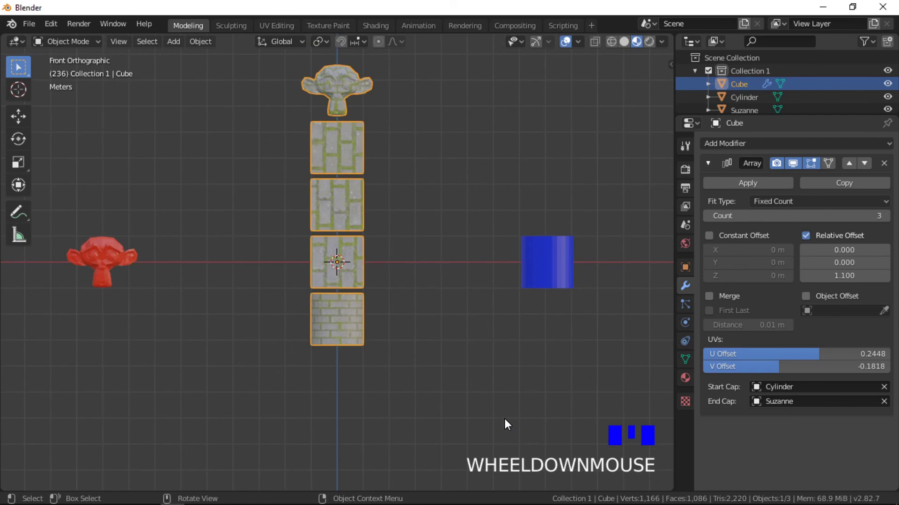